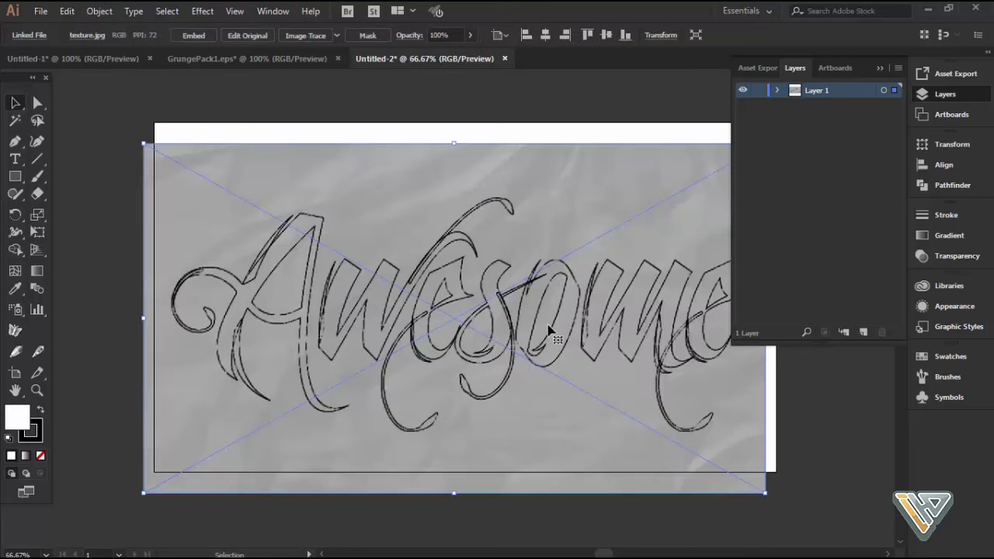
# Step: Scale the placed texture.jpg sketch so its edges match the artboard, then deselect
pyautogui.press('space')
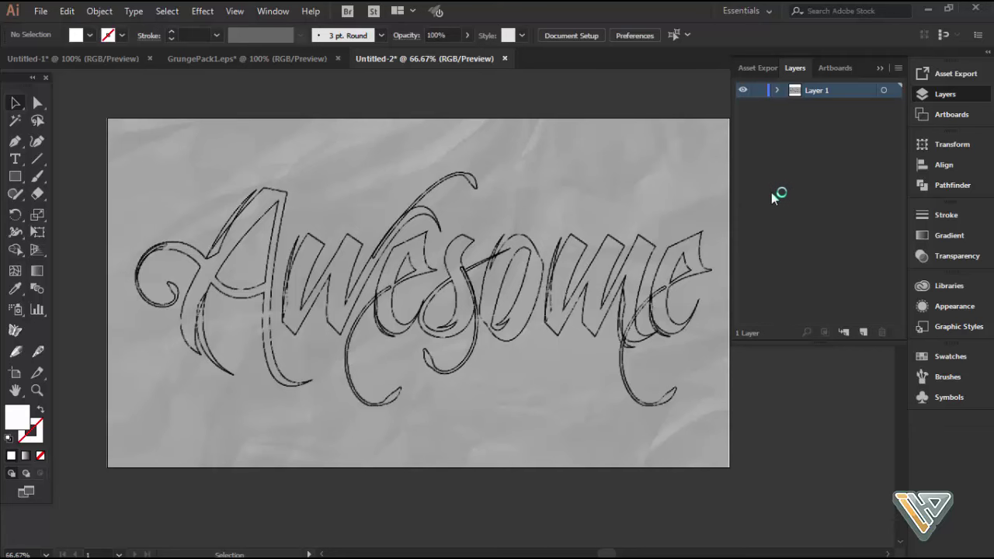
# Step: Create a new empty Layer 2, lock Layer 1 and zoom in on the sketched letter A
pyautogui.press('space')
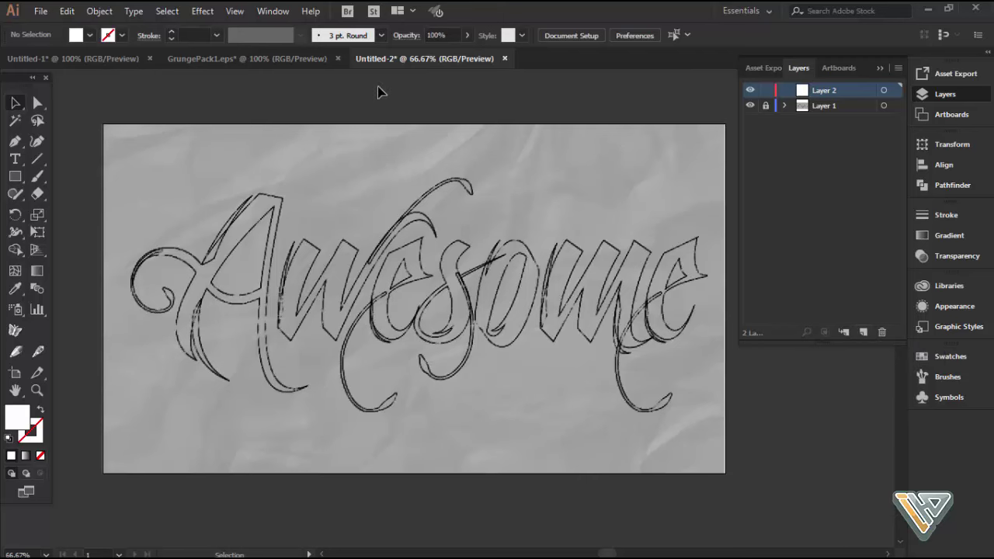
pyautogui.scroll(3)
pyautogui.press('space')
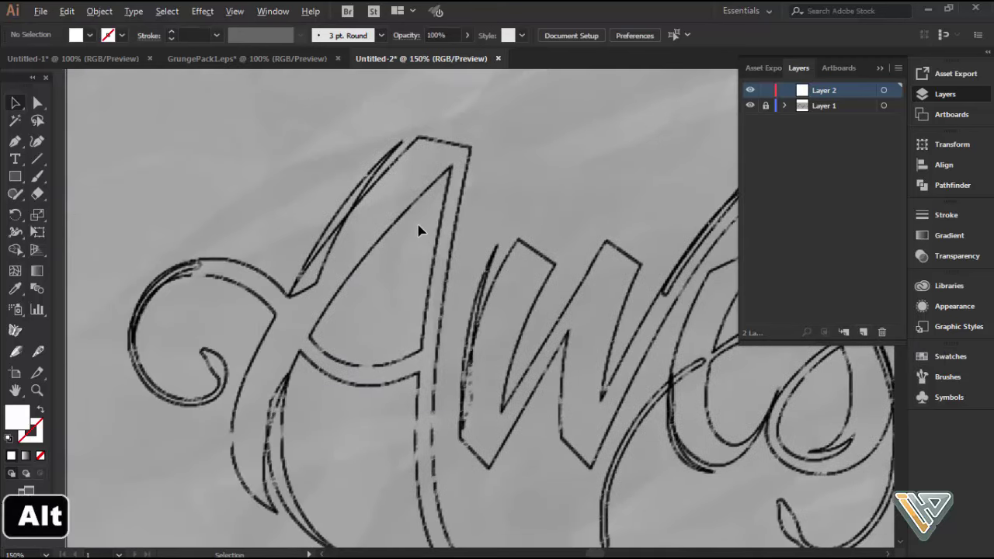
pyautogui.scroll(3)
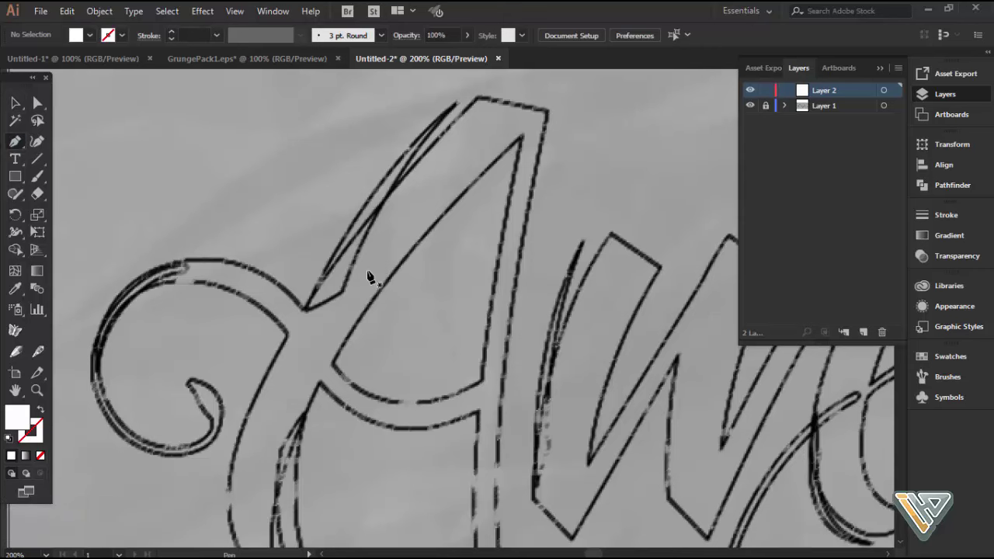
pyautogui.scroll(-3)
pyautogui.press('space')
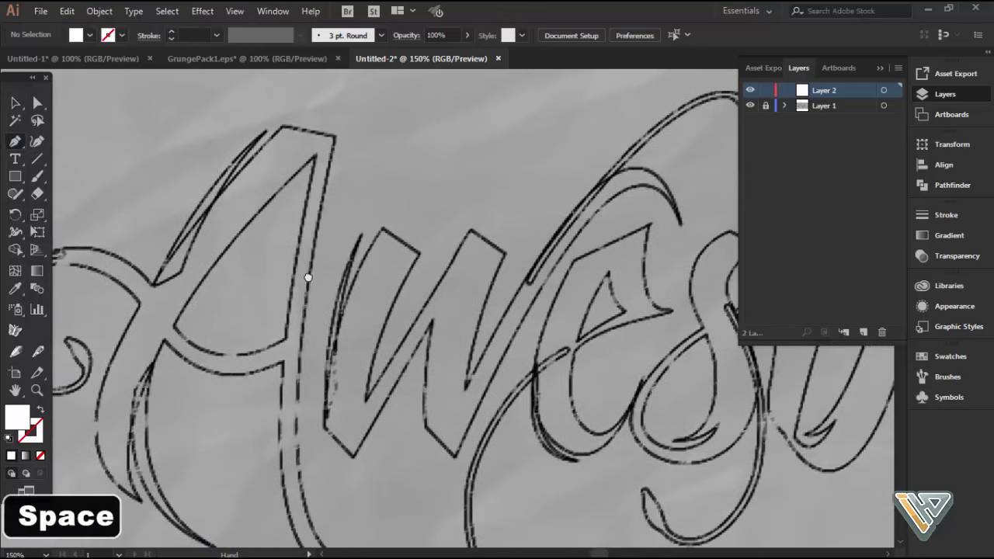
# Step: Set the sketch image to 52% opacity, relock Layer 1 and draw with no fill, thin black stroke
pyautogui.scroll(3)
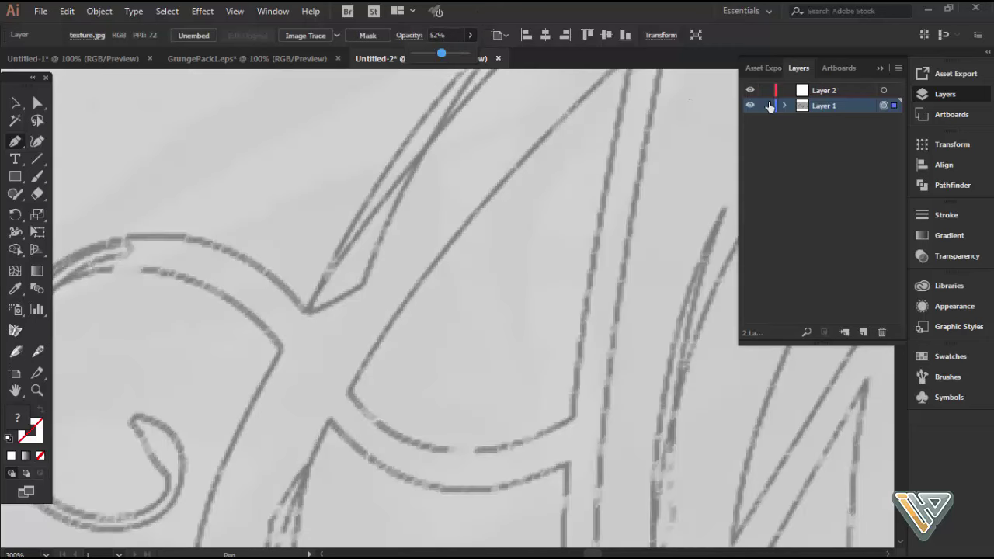
pyautogui.scroll(-3)
pyautogui.press('space')
pyautogui.scroll(3)
pyautogui.press('space')
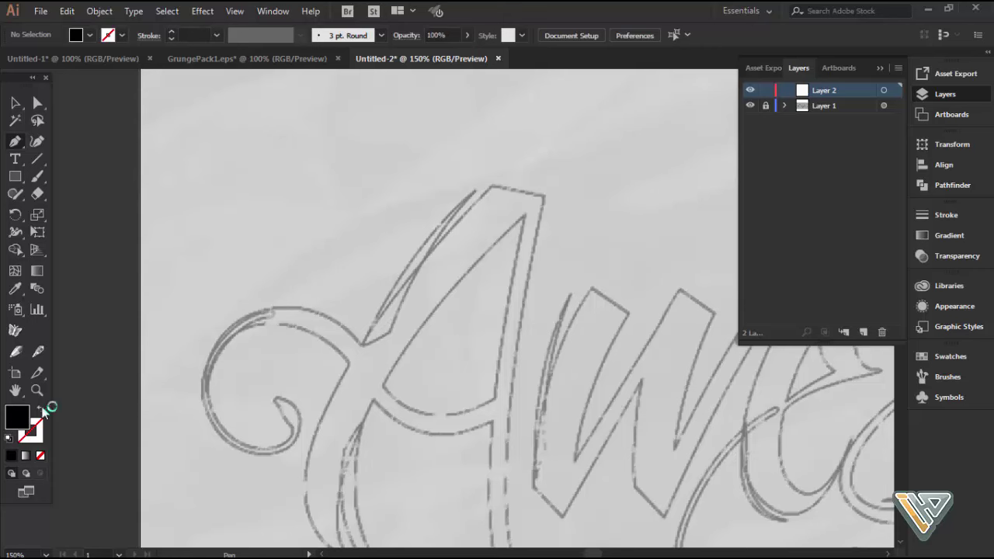
pyautogui.press('space')
# Step: Pen-trace the A from its top down the stem and around the lower curve with corner anchors
pyautogui.scroll(3)
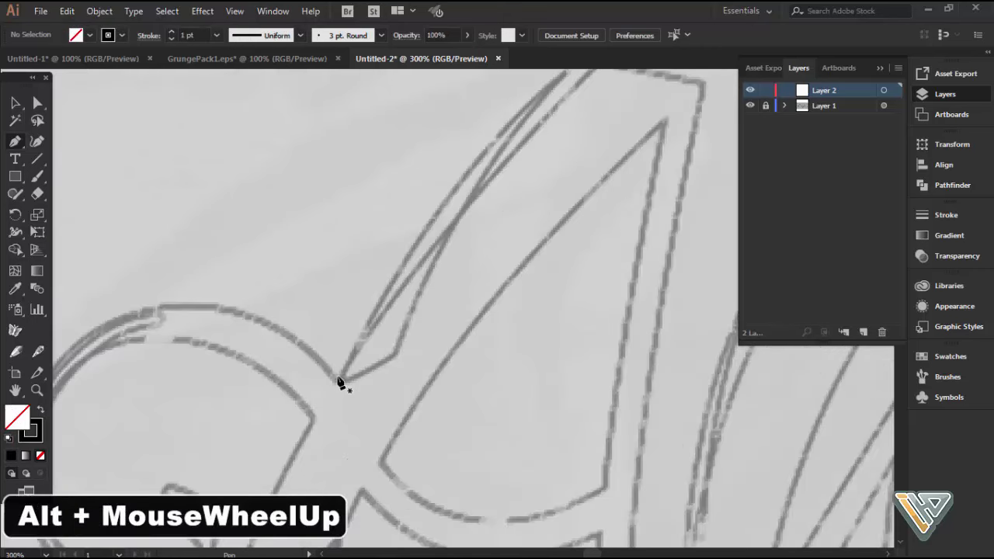
pyautogui.press('space')
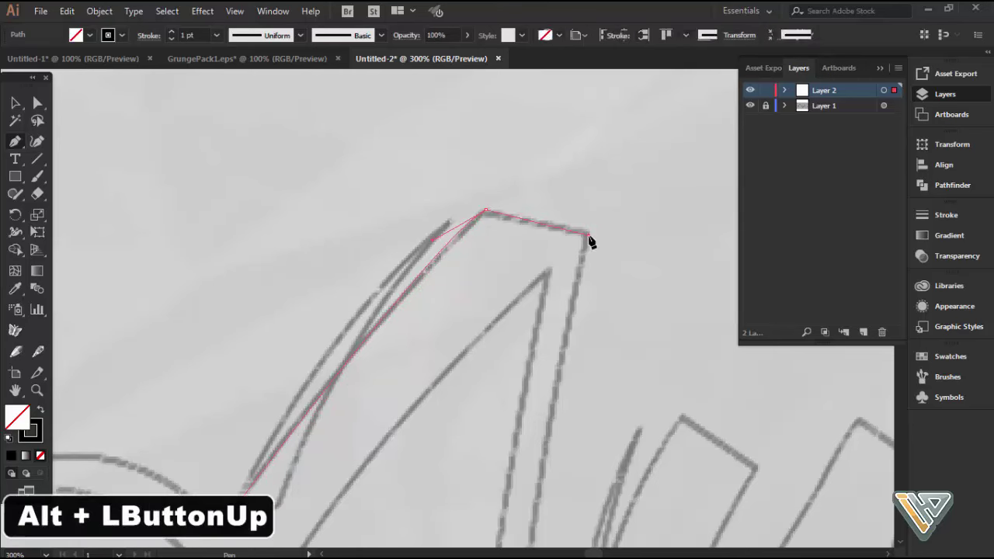
pyautogui.scroll(-3)
pyautogui.press('space')
pyautogui.press('space')
pyautogui.press('space')
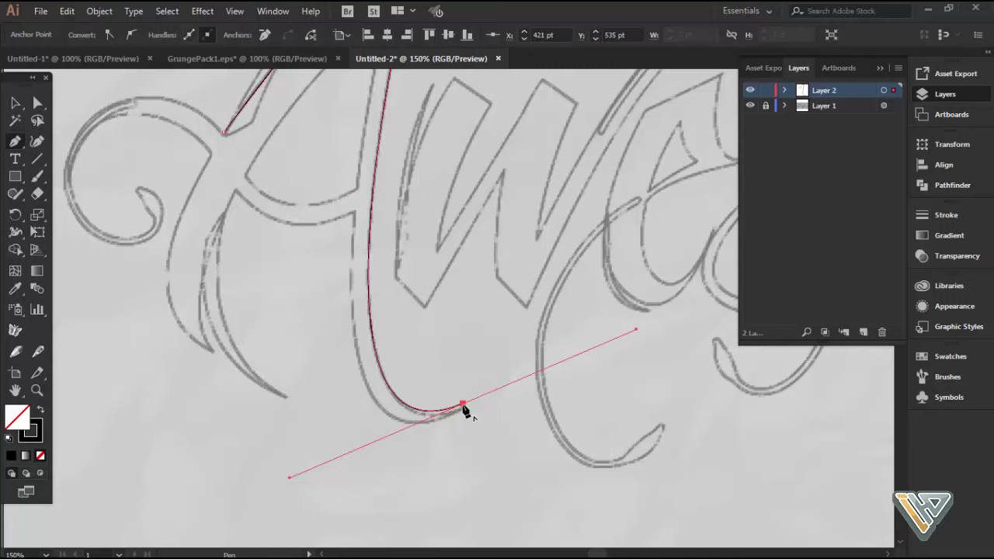
pyautogui.press('space')
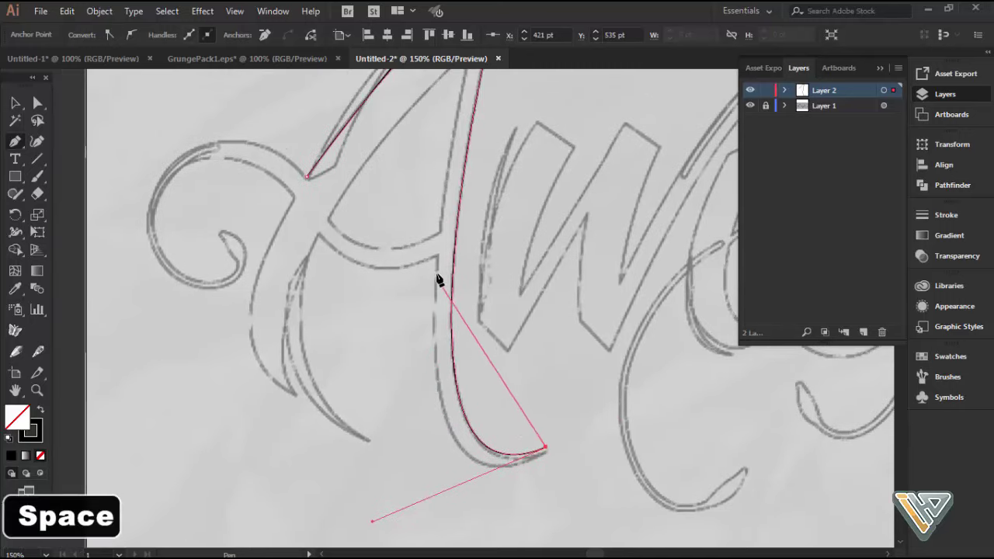
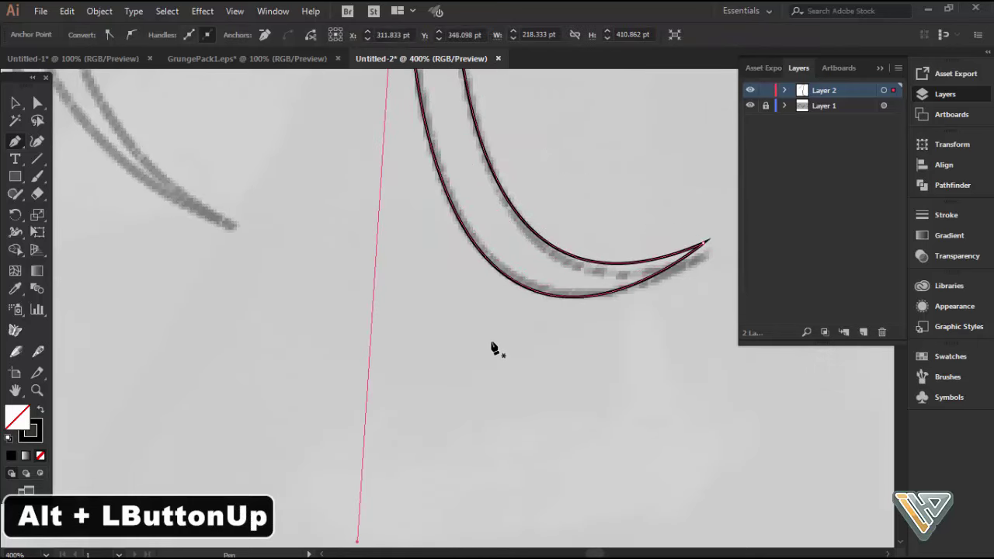
# Step: Continue the A outline across the crossbar, inner left leg and up around the curling swash
pyautogui.scroll(-3)
pyautogui.press('space')
pyautogui.scroll(3)
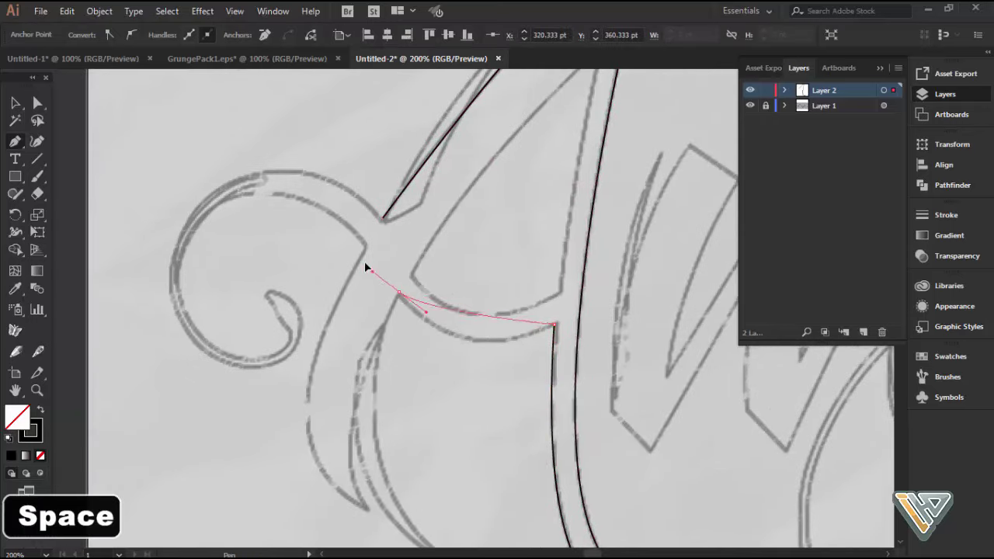
pyautogui.press('space')
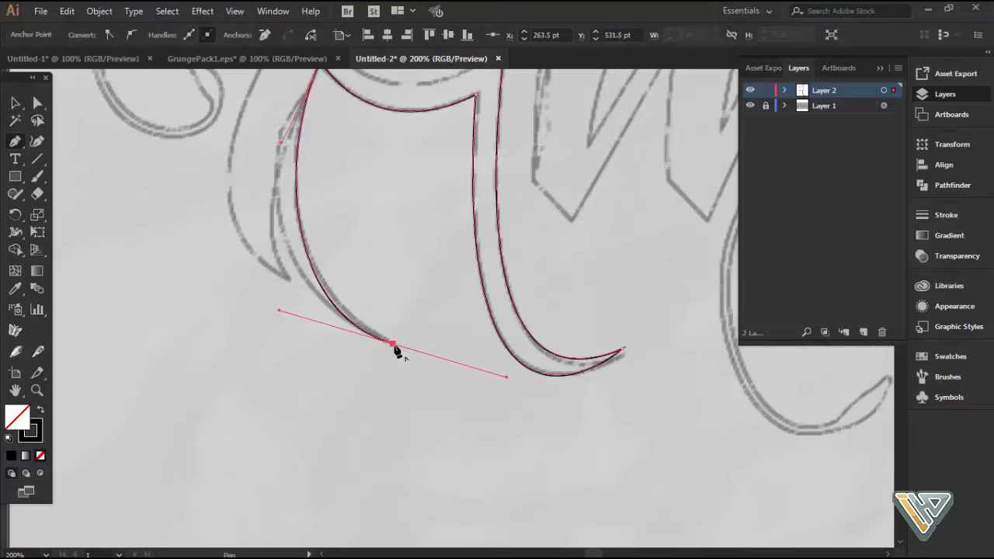
pyautogui.press('space')
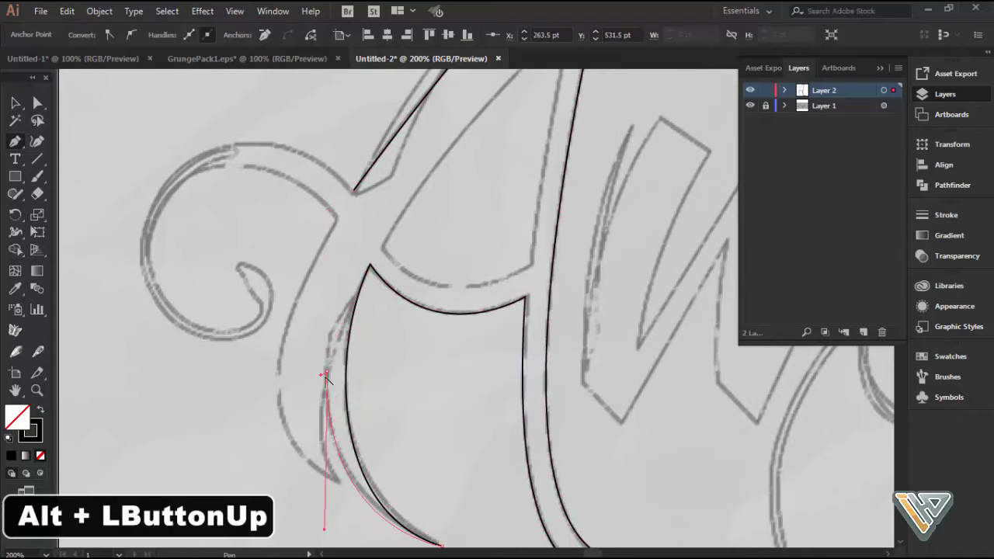
pyautogui.press('space')
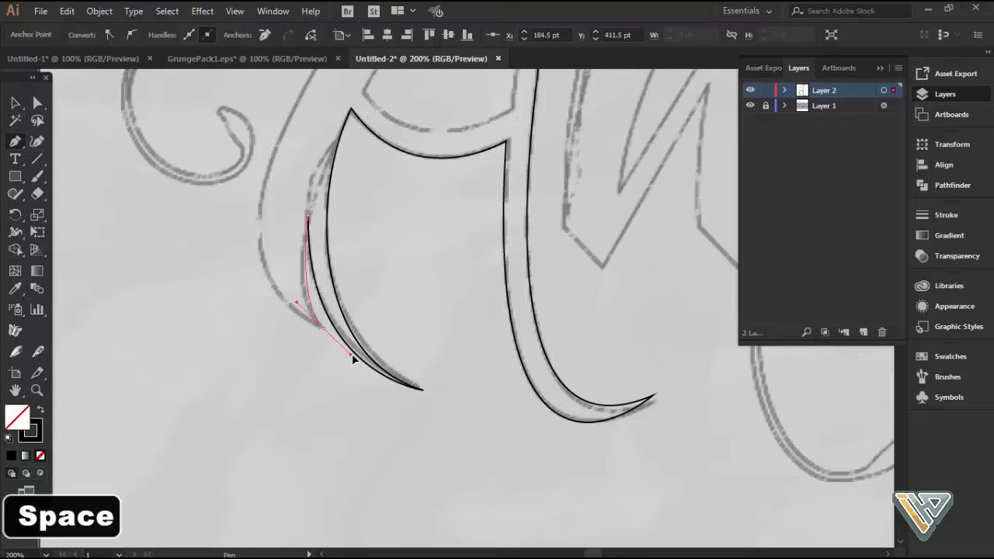
pyautogui.press('space')
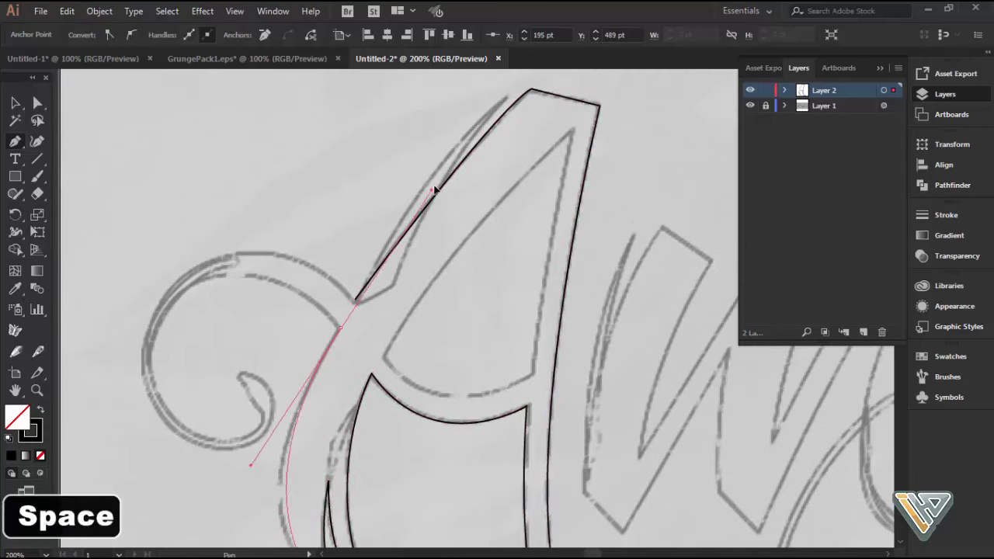
pyautogui.press('space')
# Step: Close the A's outer outline through the curl with sharp corners where it meets the stroke
pyautogui.scroll(3)
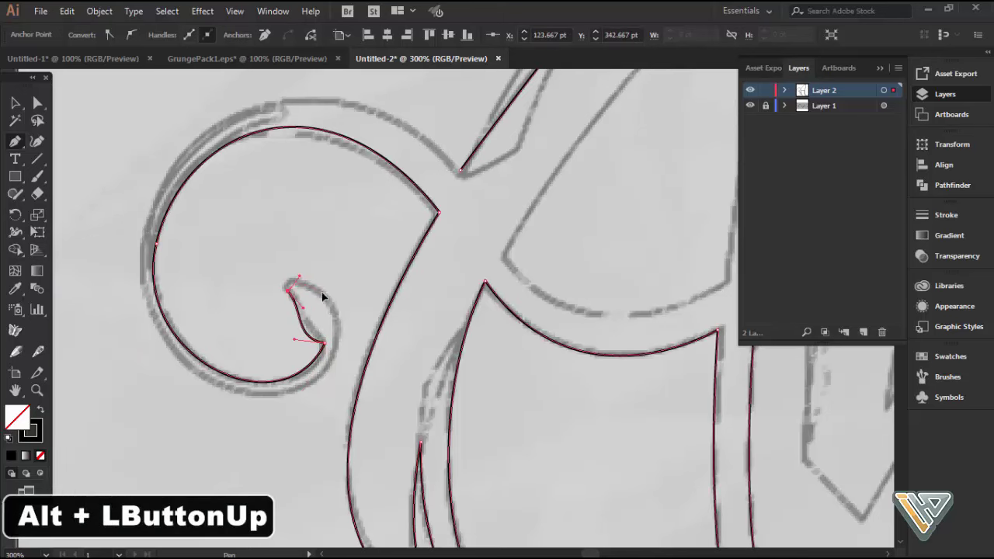
pyautogui.press('space')
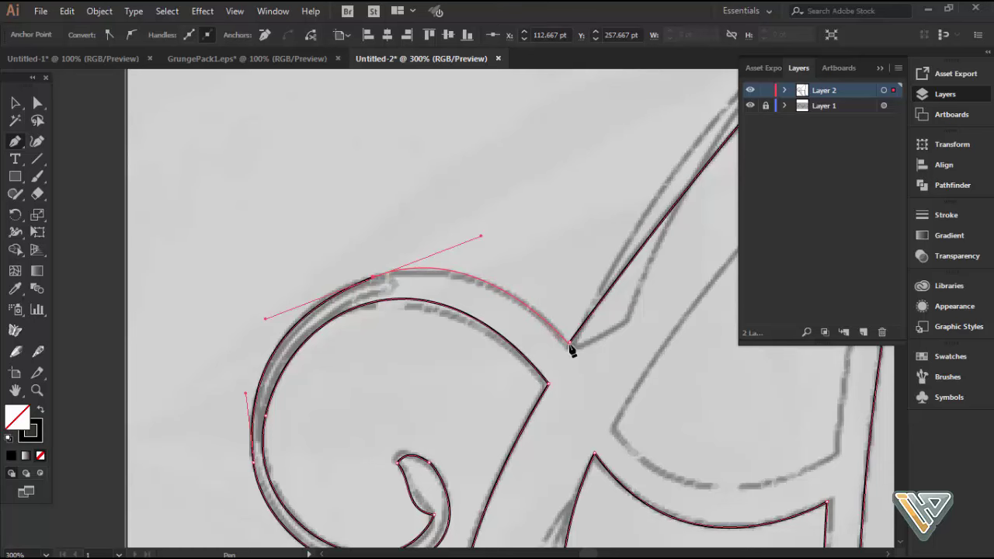
pyautogui.press('space')
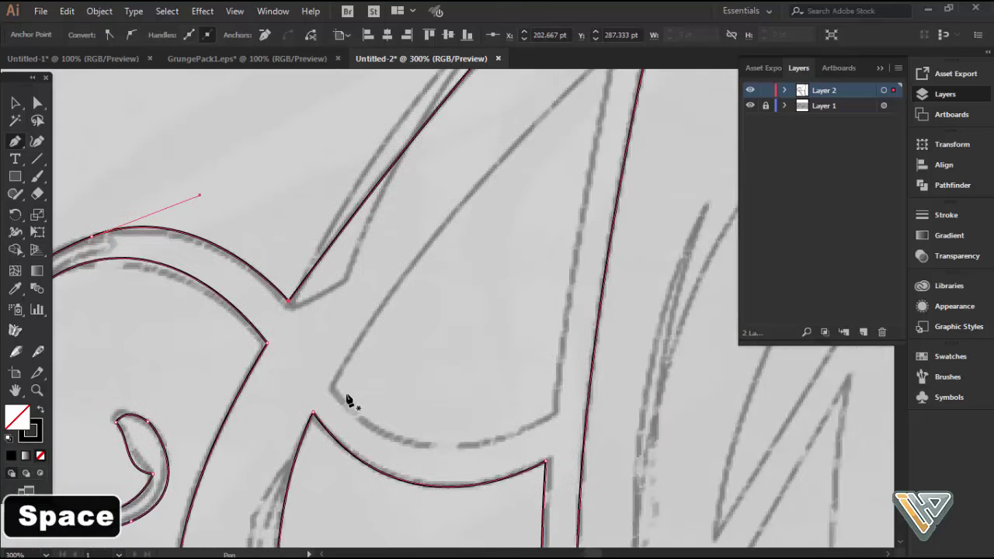
pyautogui.press('space')
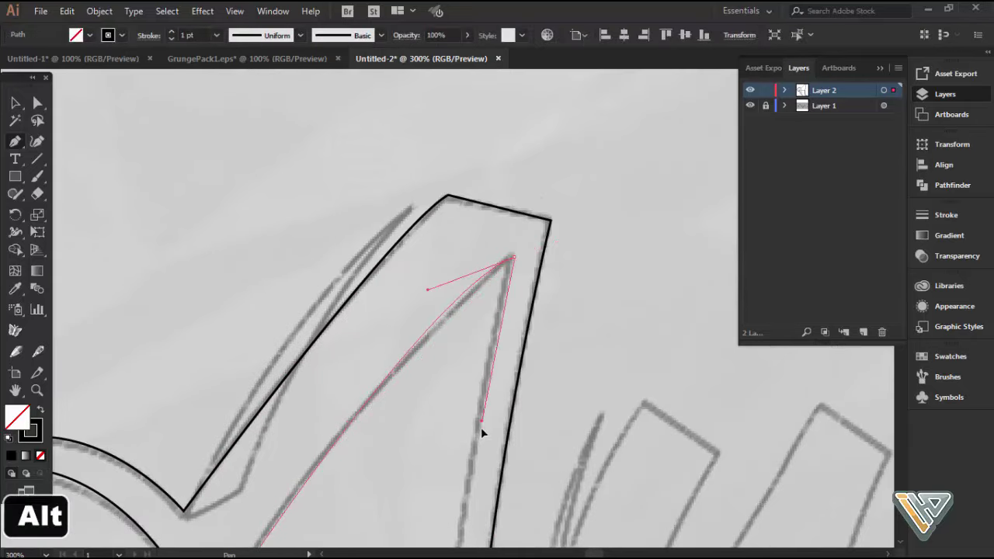
pyautogui.press('space')
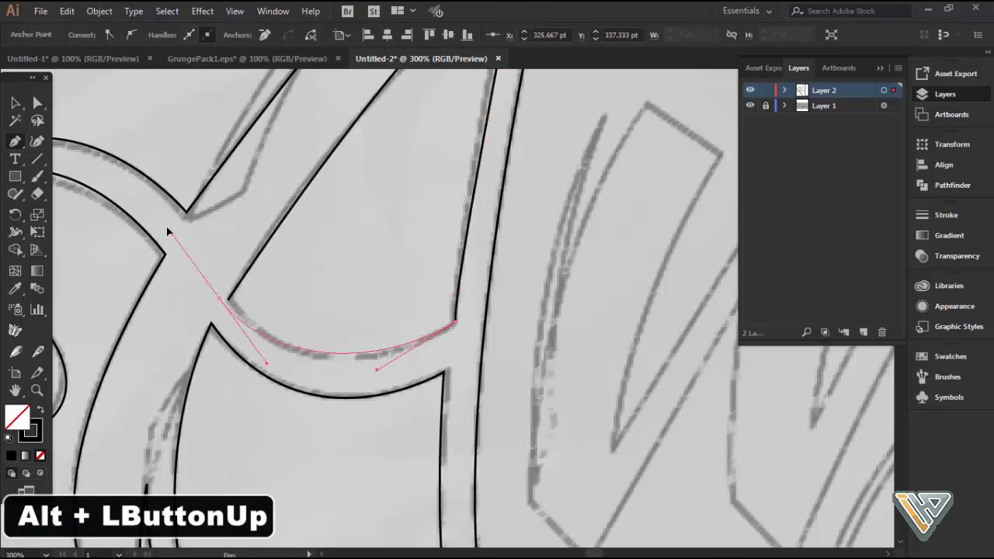
# Step: Trace the A's inner triangular counter as a separate closed path and view the whole letter
pyautogui.press('ctrl+z')
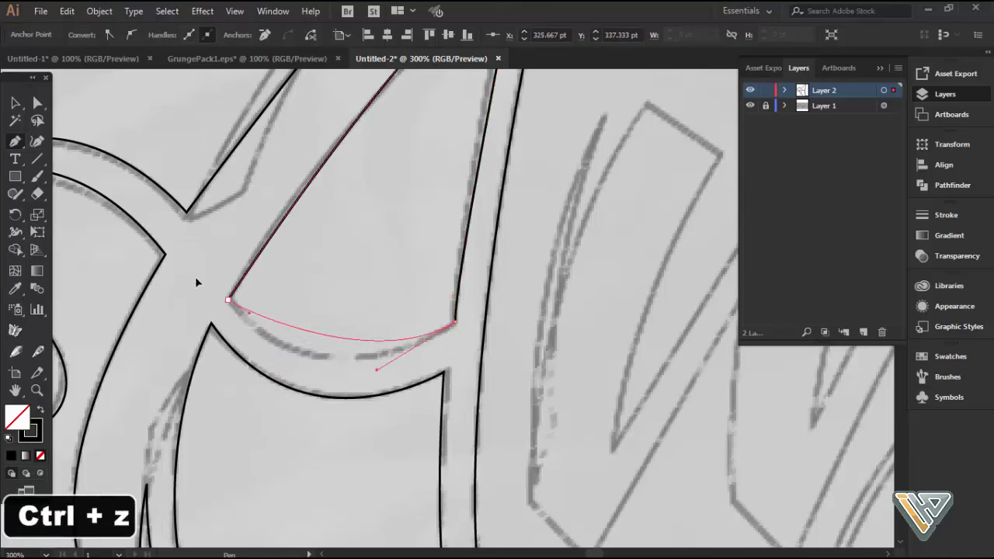
pyautogui.scroll(-3)
pyautogui.press('space')
pyautogui.scroll(3)
pyautogui.press('space')
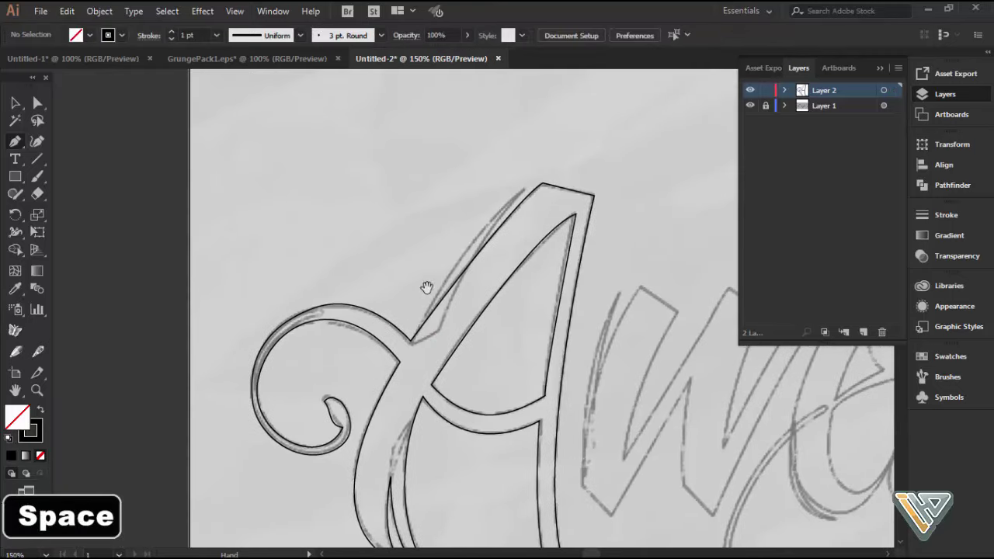
# Step: Trace the thin sliver stroke beside the A's upper left diagonal as its own path
pyautogui.scroll(3)
pyautogui.press('space')
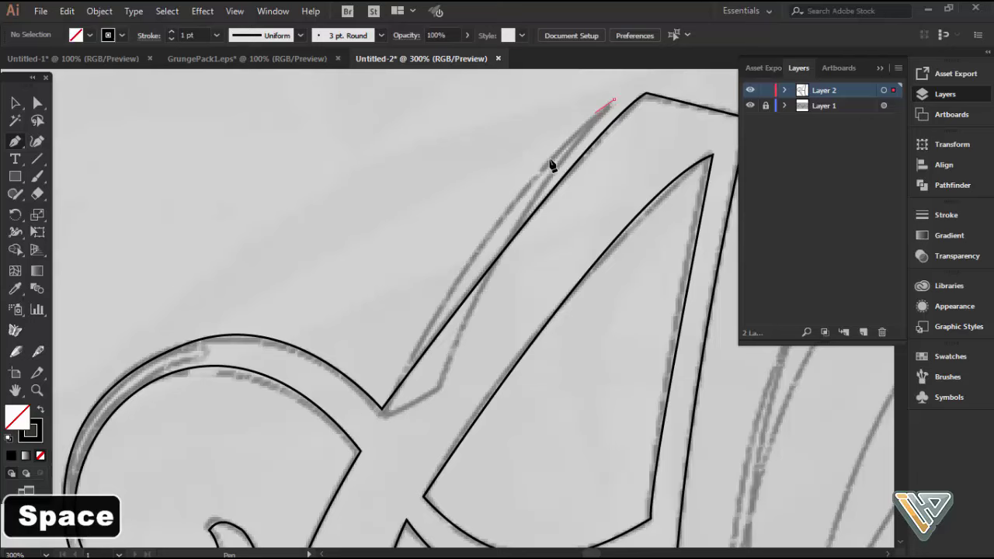
pyautogui.scroll(-3)
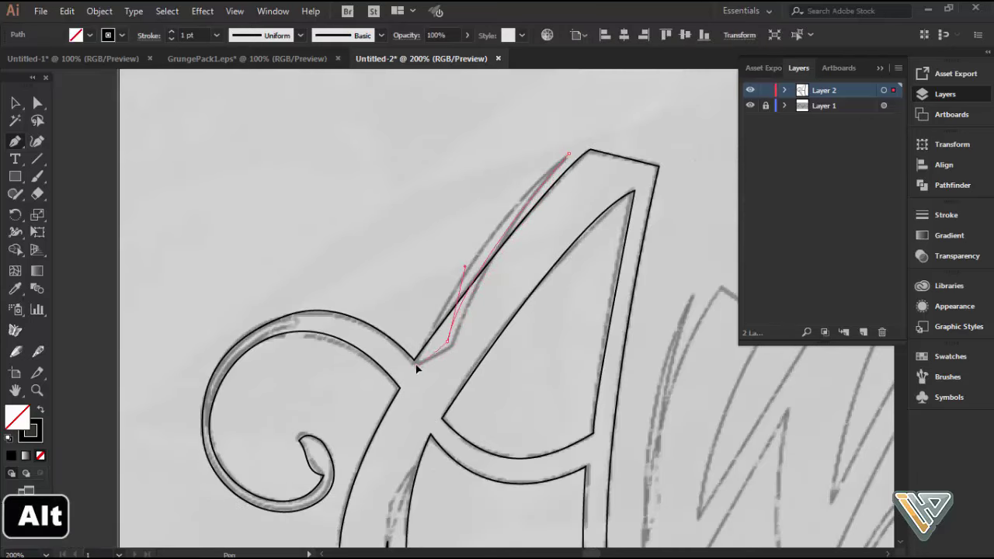
pyautogui.press('space')
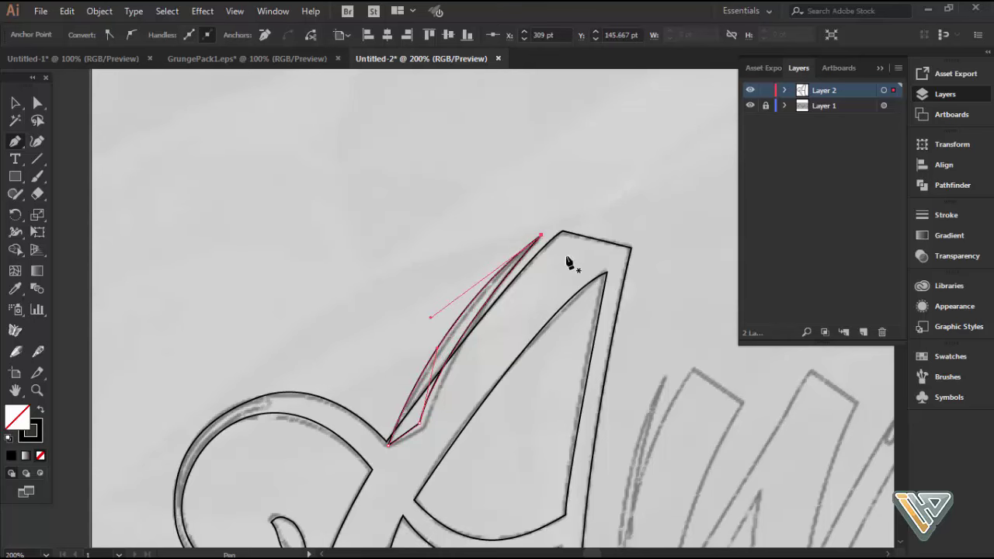
pyautogui.scroll(-3)
pyautogui.press('space')
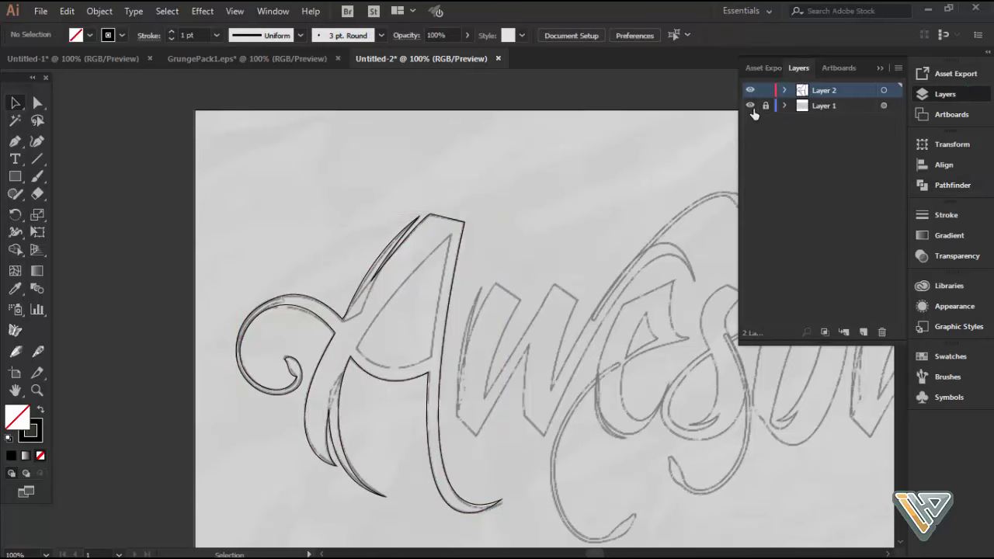
# Step: Hide Layer 1 and Unite the A paths in Pathfinder so the counter cuts out as a hole
pyautogui.scroll(-3)
pyautogui.press('ctrl+z')
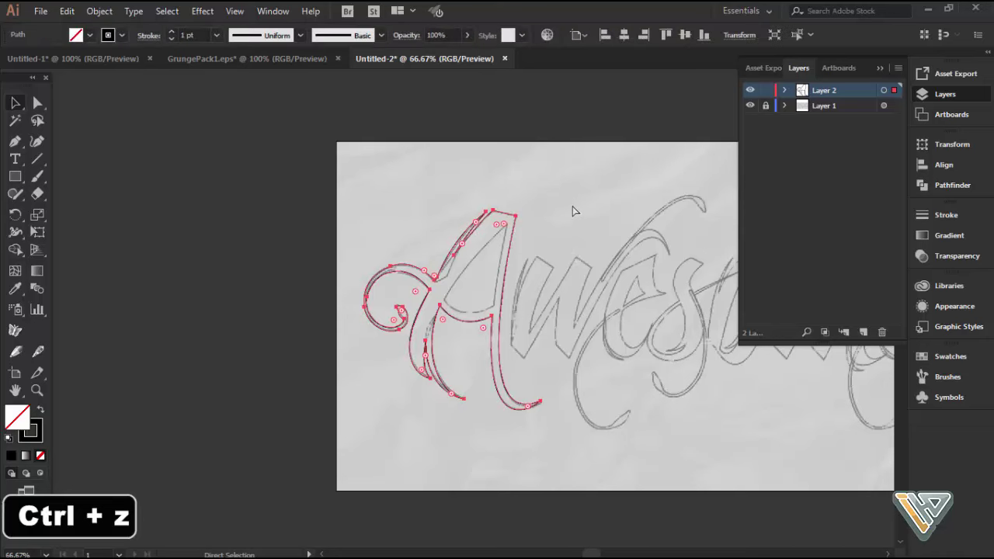
pyautogui.scroll(3)
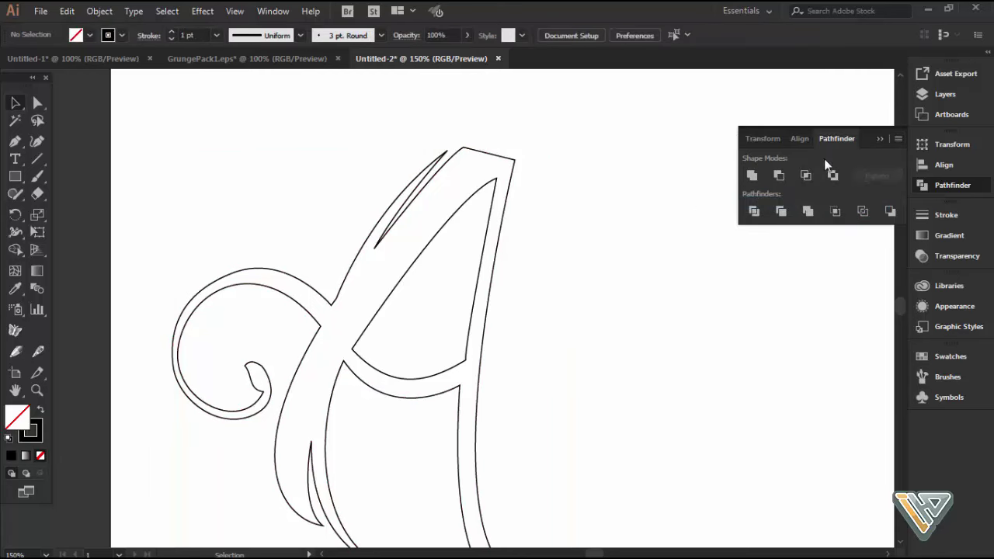
pyautogui.scroll(-3)
pyautogui.press('space')
# Step: Show the sketch layer again beneath the finished A and zoom in on the A and W
pyautogui.scroll(3)
pyautogui.press('space')
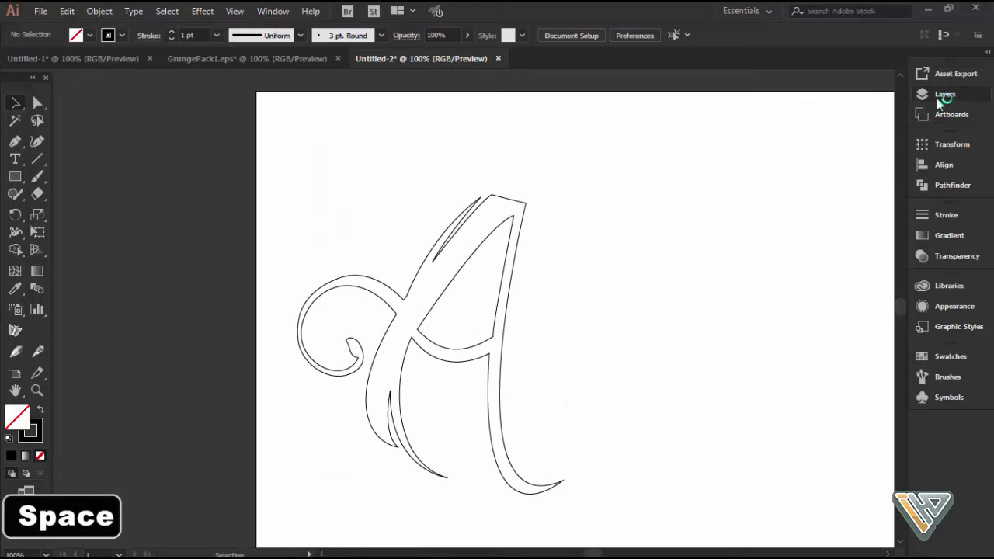
pyautogui.press('space')
pyautogui.press('space')
pyautogui.scroll(3)
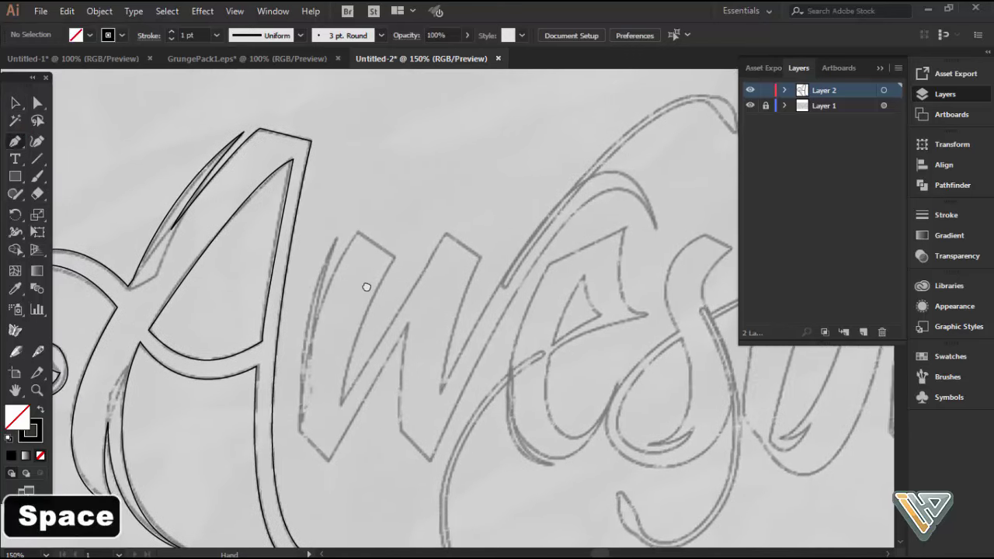
# Step: Pen-trace the W with its rising curved swash and start the outer hooked stroke
pyautogui.scroll(3)
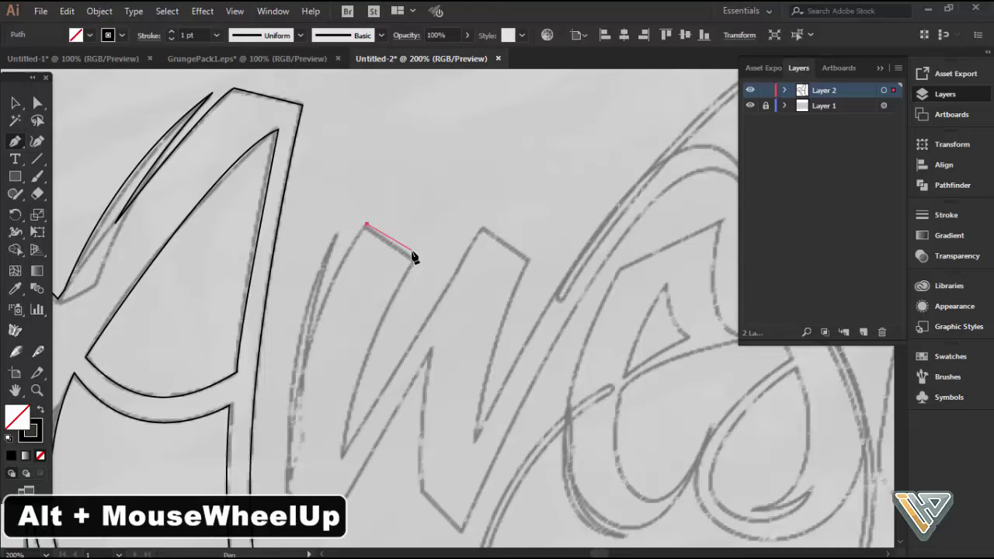
pyautogui.press('space')
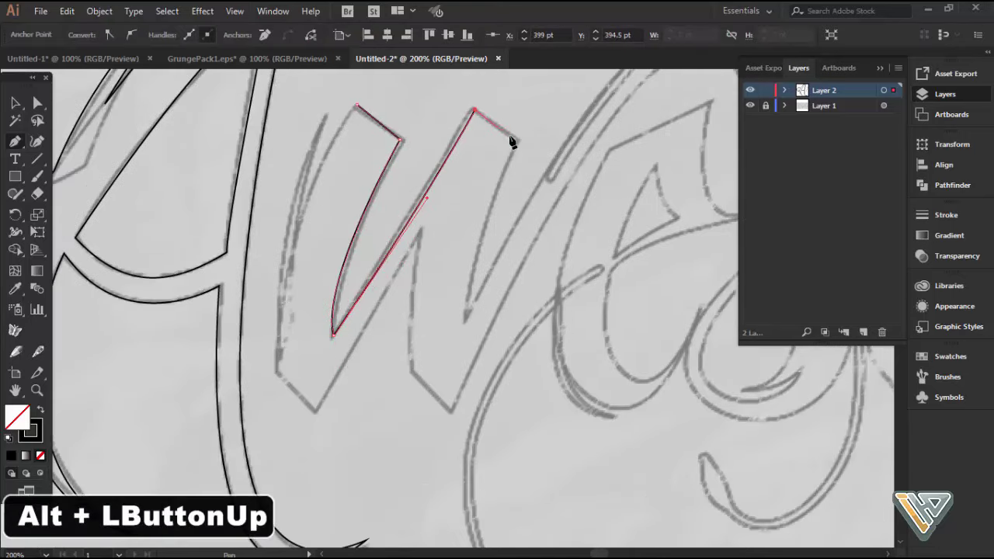
pyautogui.press('space')
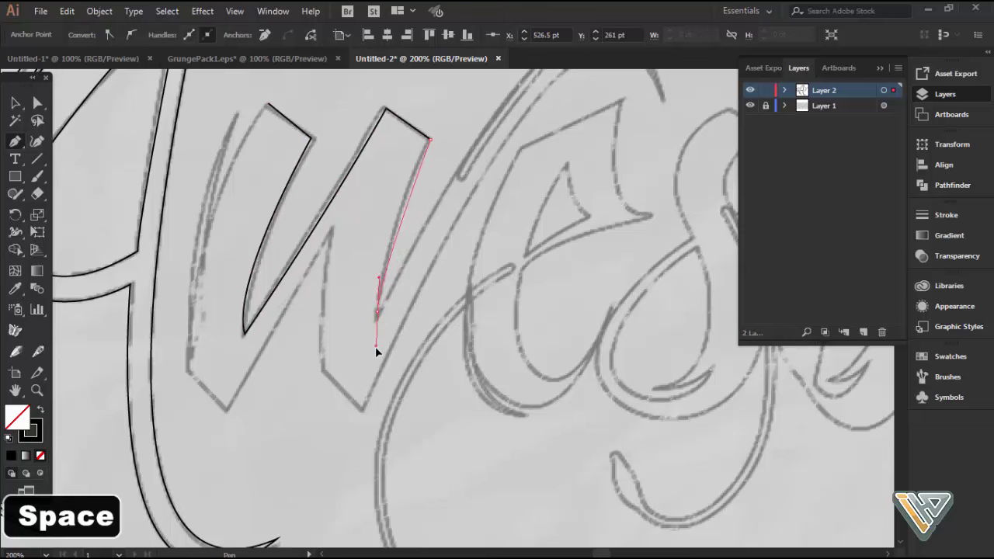
pyautogui.press('space')
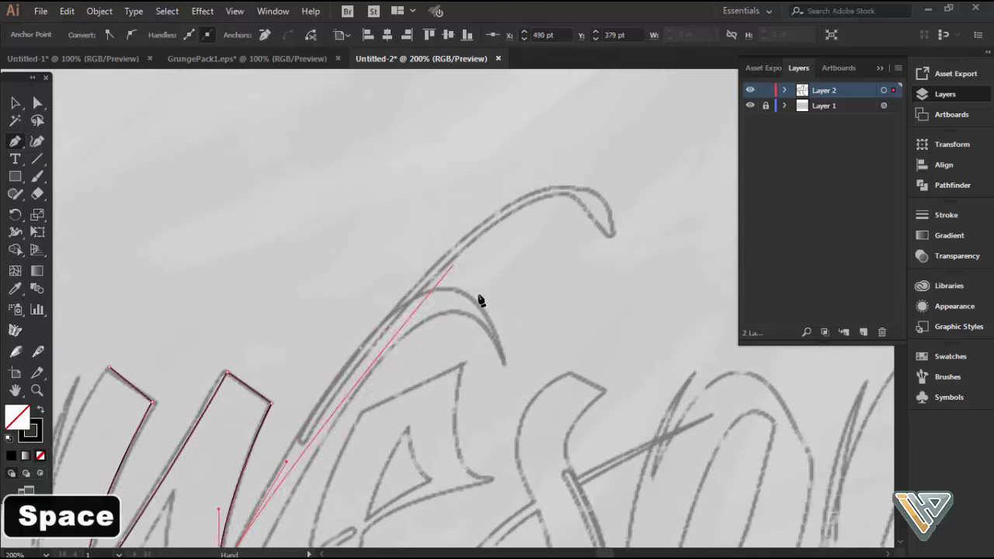
pyautogui.press('space')
pyautogui.press('space')
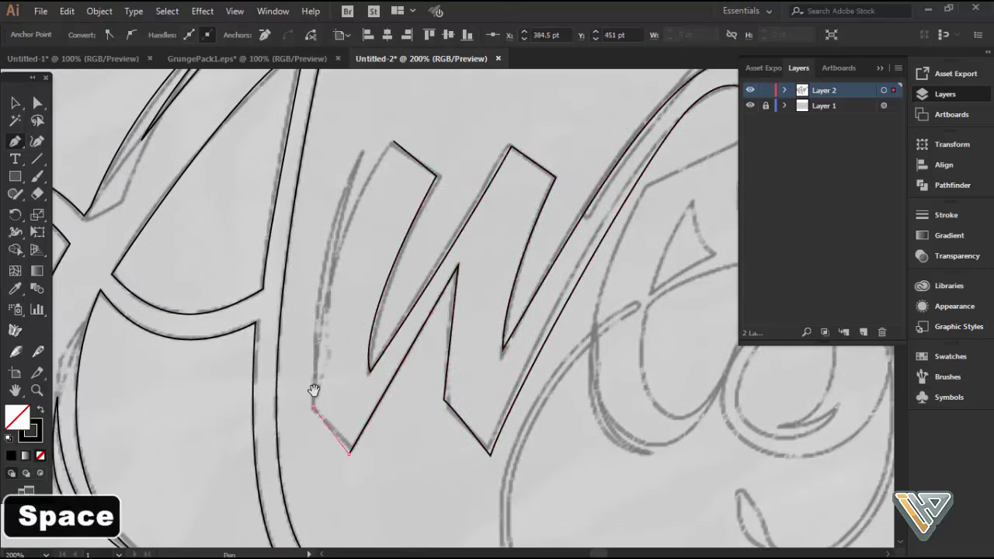
pyautogui.press('space')
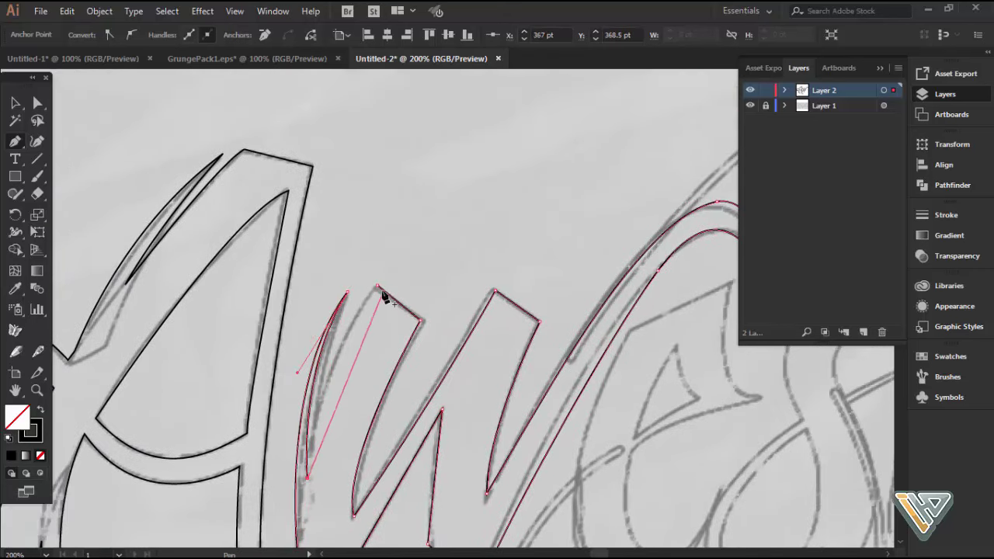
pyautogui.scroll(-3)
pyautogui.press('space')
# Step: Finish the hooked stroke and trace the letter e's outline over the sketch
pyautogui.press('shift+a')
pyautogui.press('space')
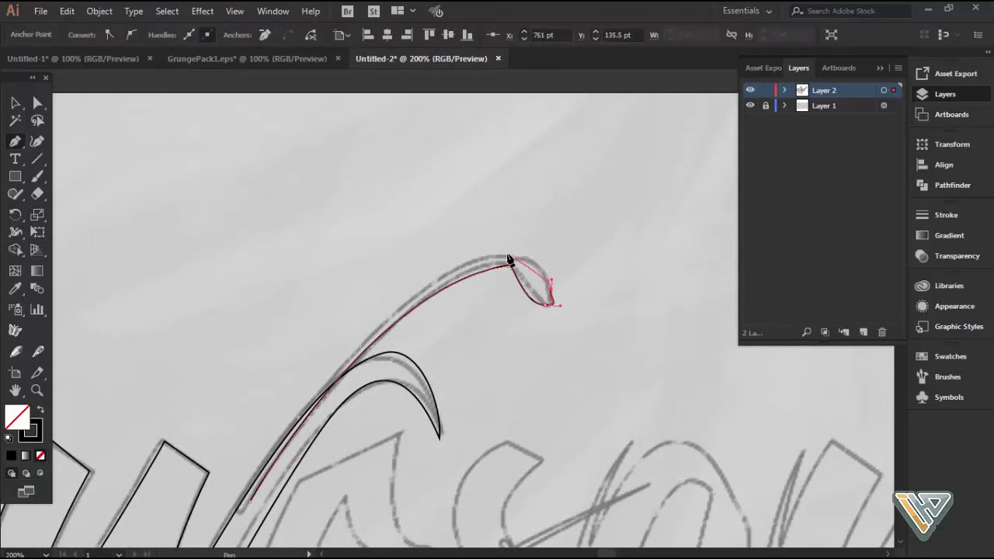
pyautogui.press('space')
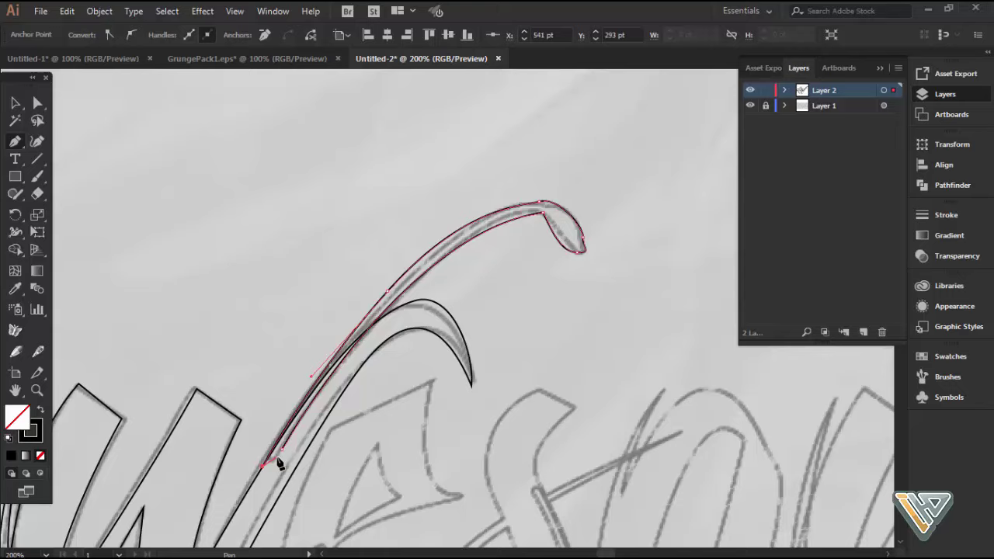
pyautogui.scroll(3)
pyautogui.scroll(-3)
pyautogui.press('space')
pyautogui.scroll(3)
pyautogui.press('space')
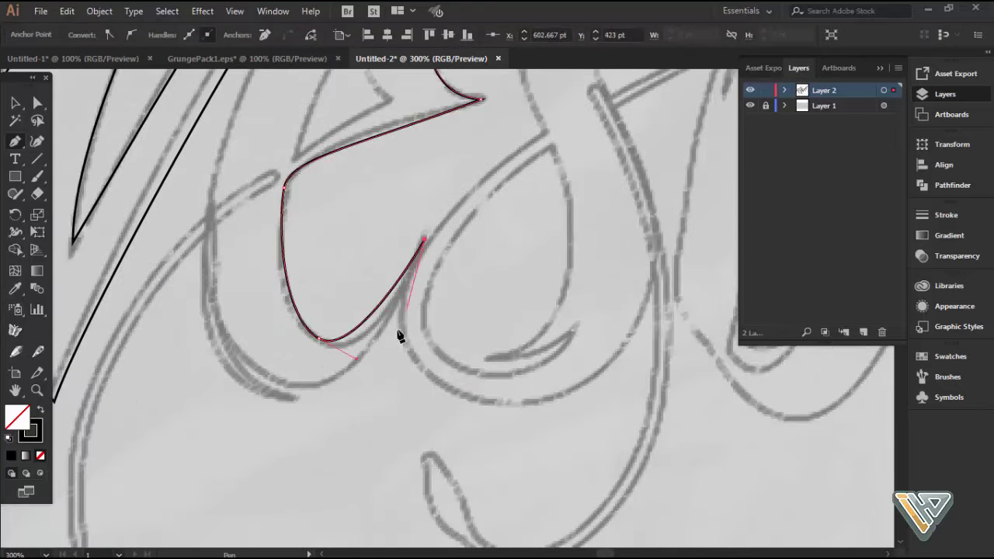
pyautogui.press('space')
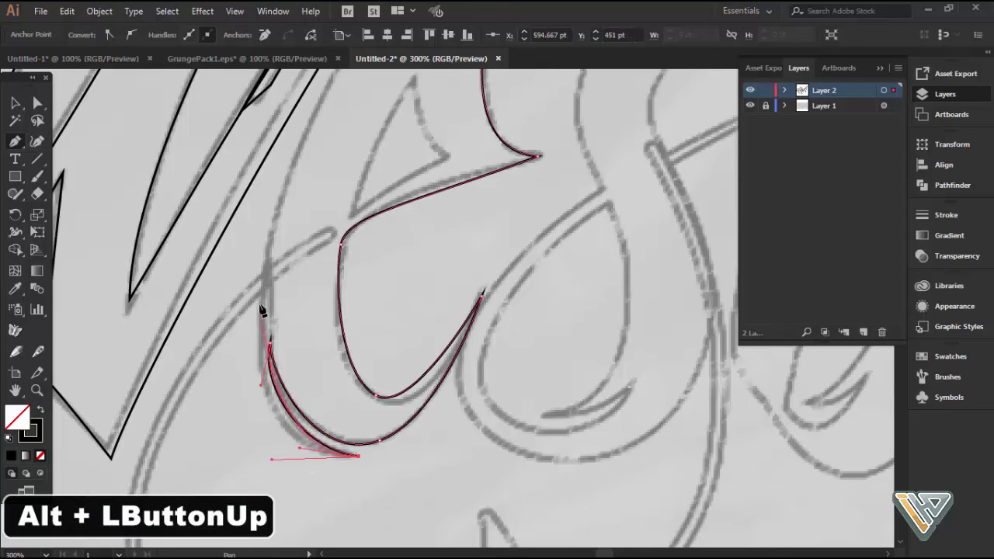
pyautogui.press('space')
pyautogui.click(415, 306)
# Step: Trace the e's inner counter and its lower swash as closed paths, deselecting between shapes
pyautogui.scroll(-3)
pyautogui.press('space')
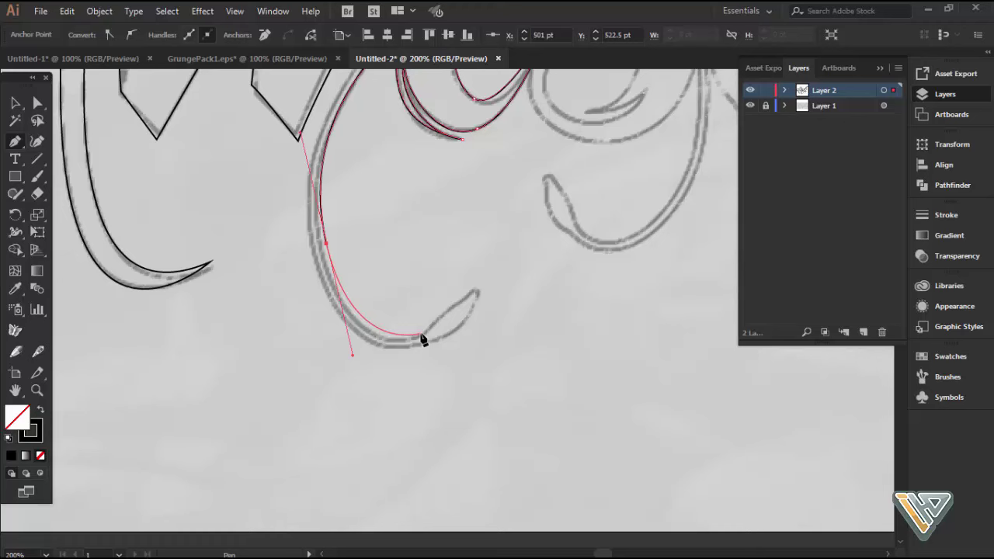
pyautogui.scroll(3)
pyautogui.scroll(-3)
pyautogui.press('space')
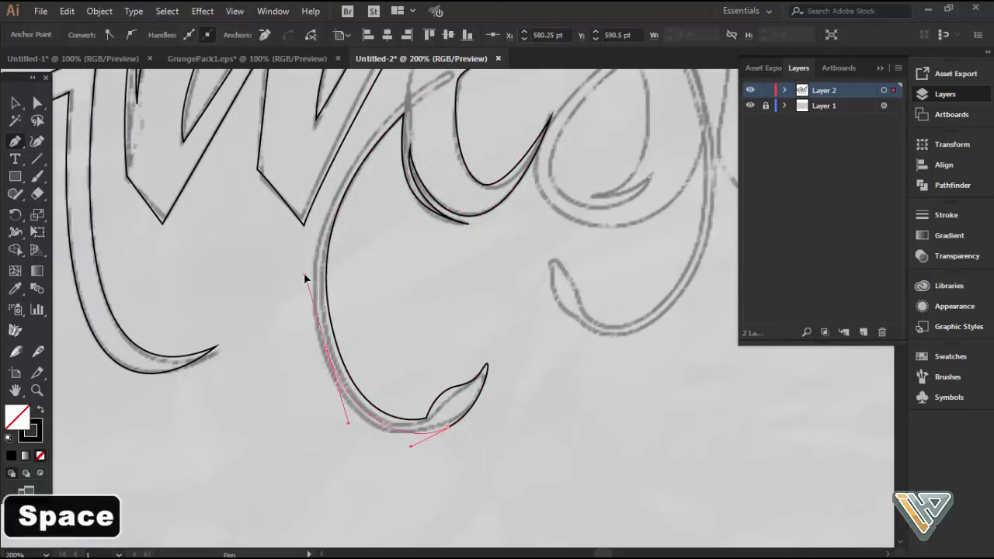
pyautogui.press('space')
pyautogui.scroll(3)
pyautogui.scroll(-3)
pyautogui.press('ctrl+shift+a')
pyautogui.press('space')
pyautogui.scroll(-3)
pyautogui.press('space')
pyautogui.scroll(3)
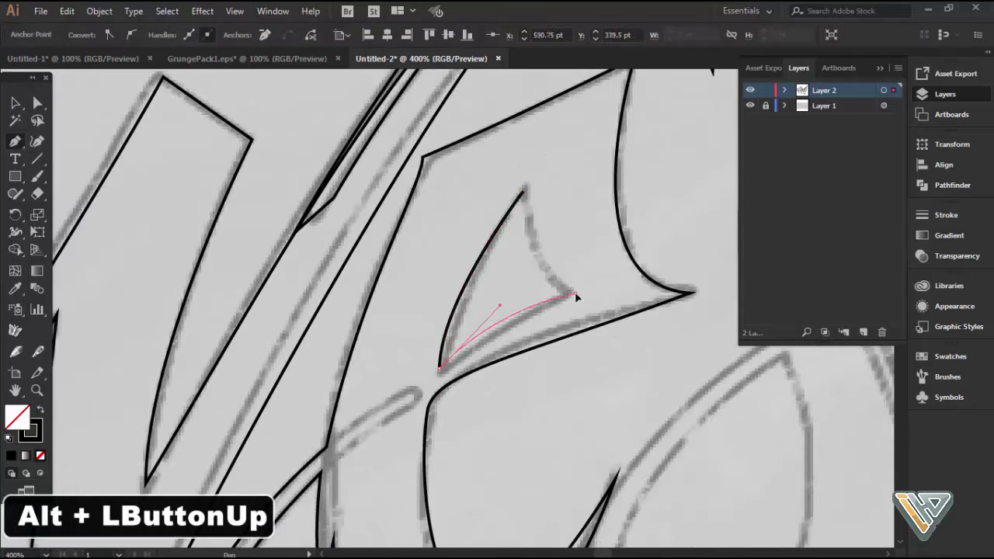
pyautogui.press('ctrl+shift+a')
# Step: Trace the s outline and begin its inner opening, undoing one stray anchor
pyautogui.scroll(-3)
pyautogui.press('space')
pyautogui.press('space')
pyautogui.press('space')
pyautogui.scroll(-3)
pyautogui.press('space')
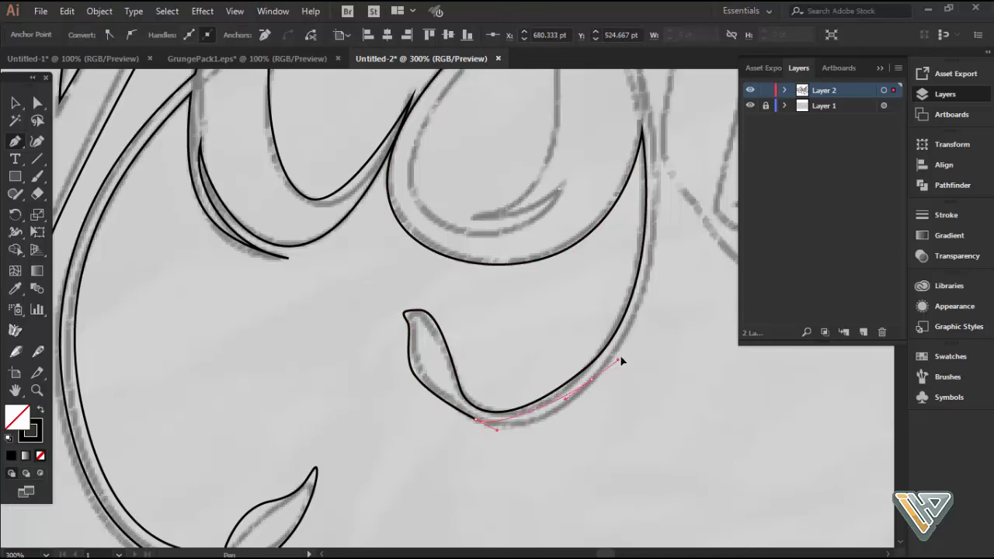
pyautogui.press('space')
pyautogui.press('ctrl+z')
pyautogui.press('space')
pyautogui.scroll(-3)
pyautogui.press('space')
pyautogui.press('space')
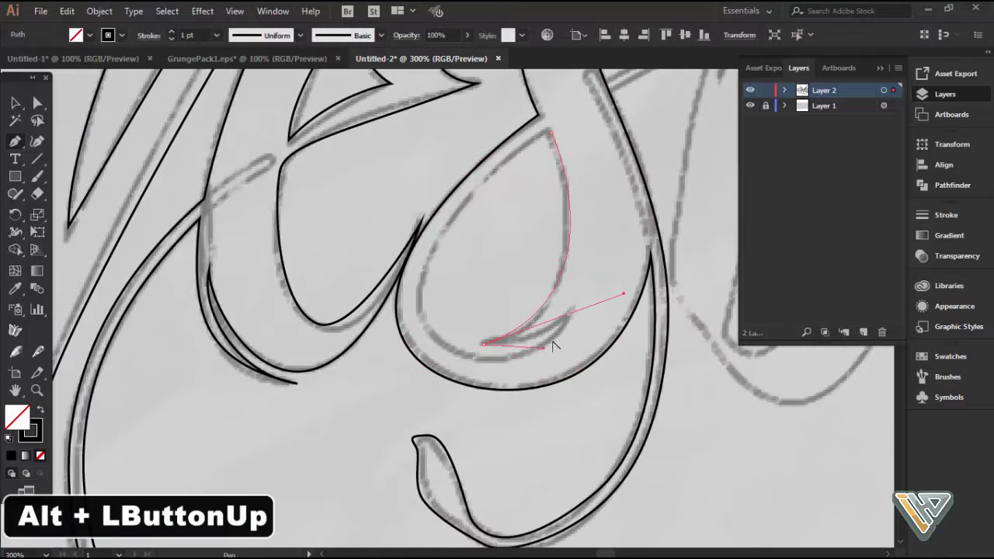
# Step: Trace the thin crossing stroke through the s and the o's outline with its inner opening
pyautogui.scroll(-3)
pyautogui.press('space')
pyautogui.scroll(3)
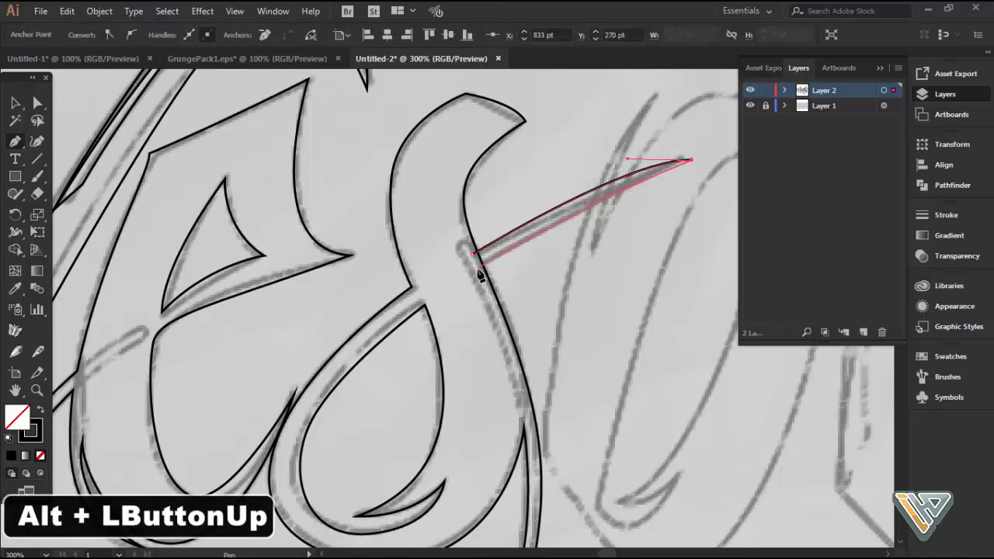
pyautogui.press('space')
pyautogui.scroll(3)
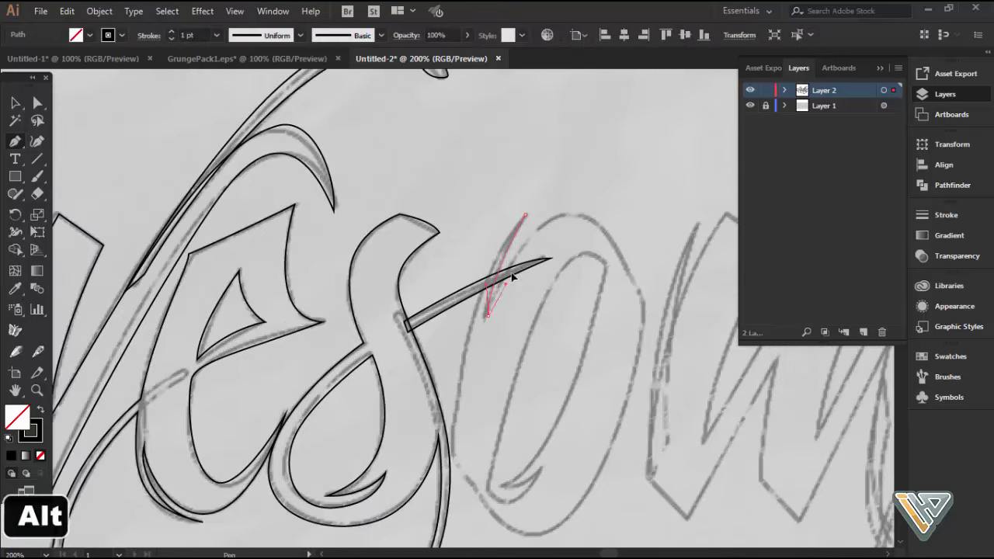
pyautogui.press('space')
pyautogui.press('space')
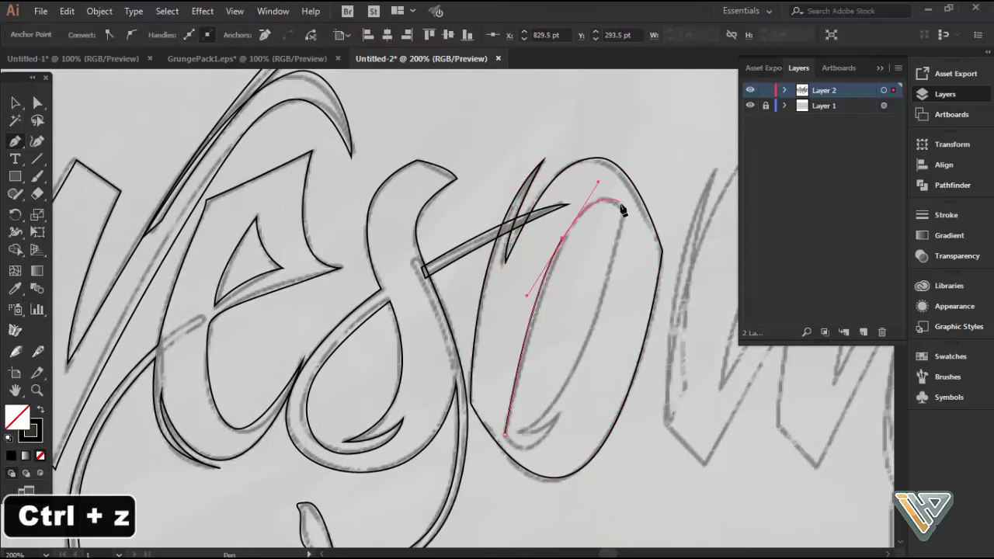
# Step: Begin outlining the first strokes of the m over the sketch, panning the canvas as needed
pyautogui.scroll(-3)
pyautogui.press('space')
pyautogui.scroll(3)
pyautogui.press('space')
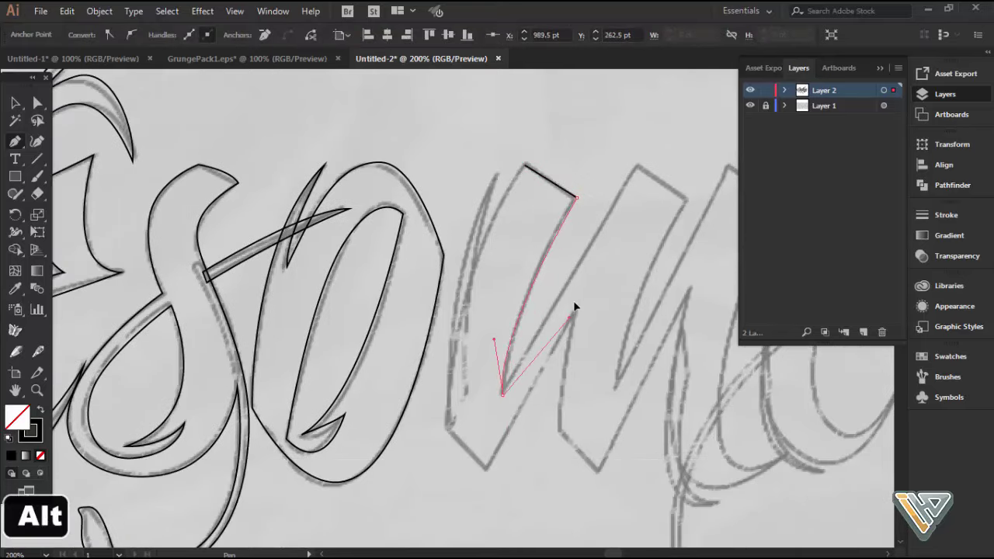
pyautogui.press('space')
pyautogui.press('space')
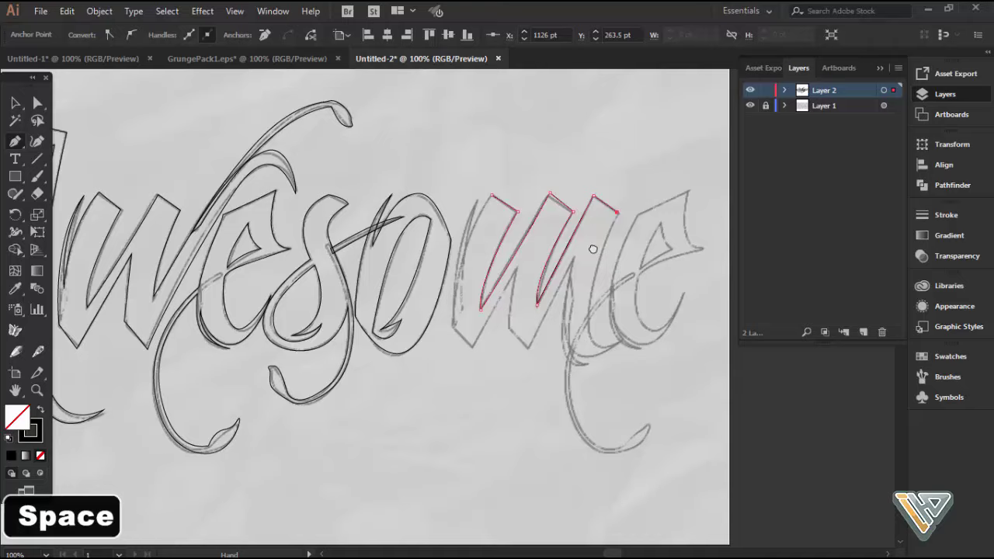
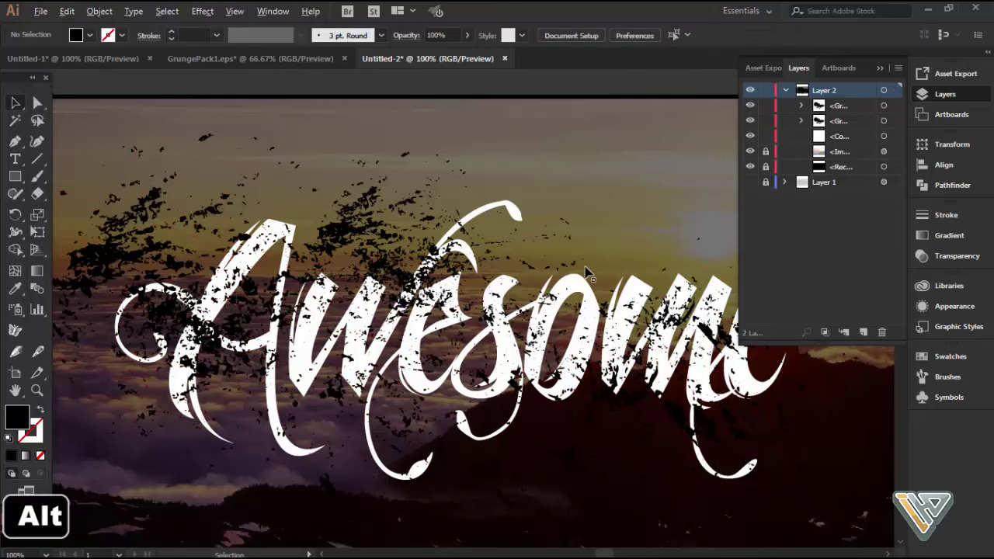
# Step: Merge the selected grunge splatter groups into one compound path spanning the whole word
pyautogui.press('space')
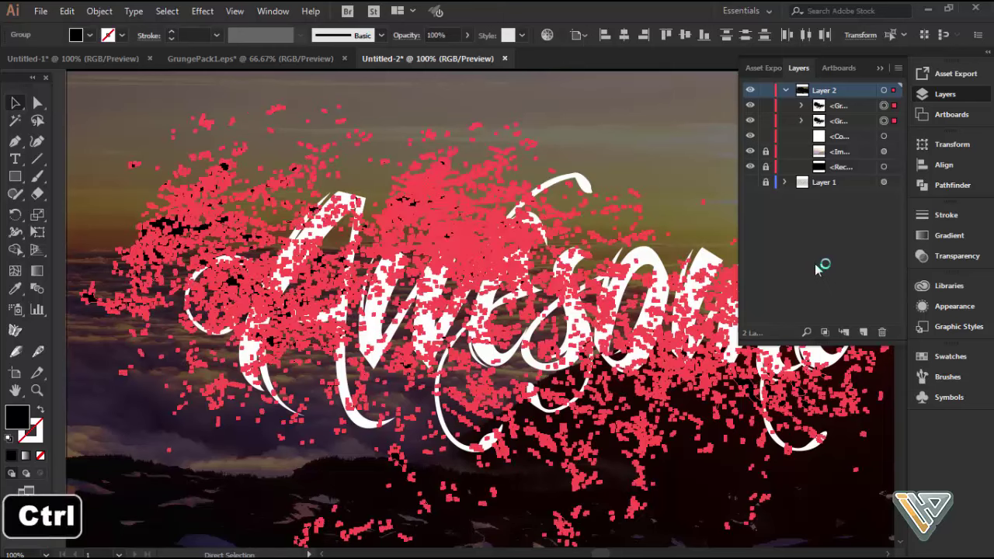
# Step: Make the grunge texture group over the lettering a compound path with Ctrl+8
pyautogui.press('ctrl+8')
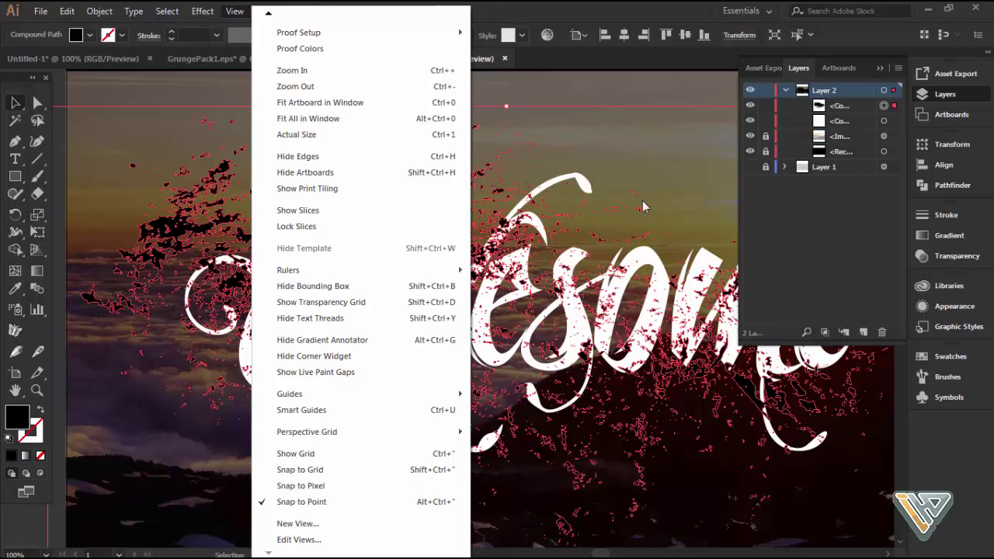
pyautogui.press('space')
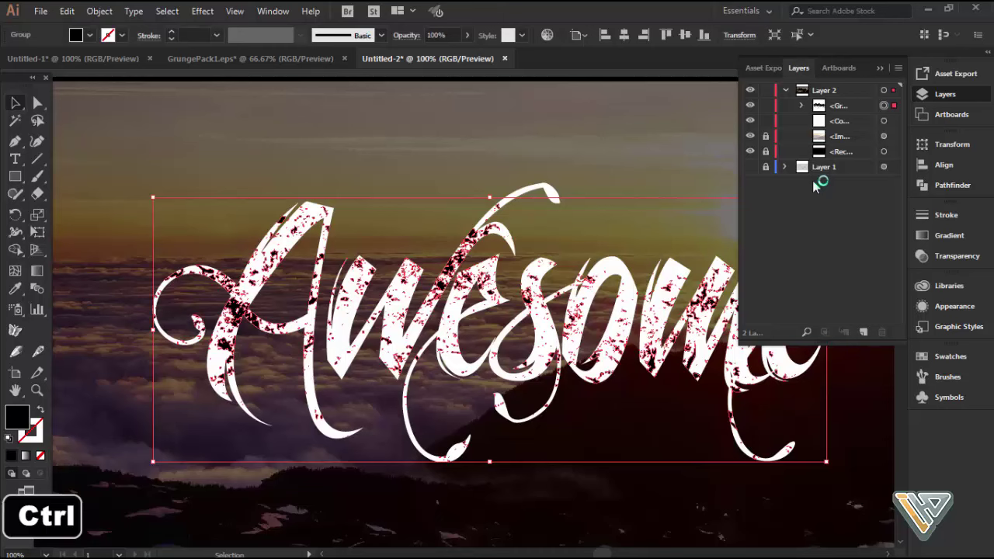
# Step: Knock the grunge compound path out of the white 'Awesome' lettering and zoom out to view the artboard
pyautogui.press('ctrl+8')
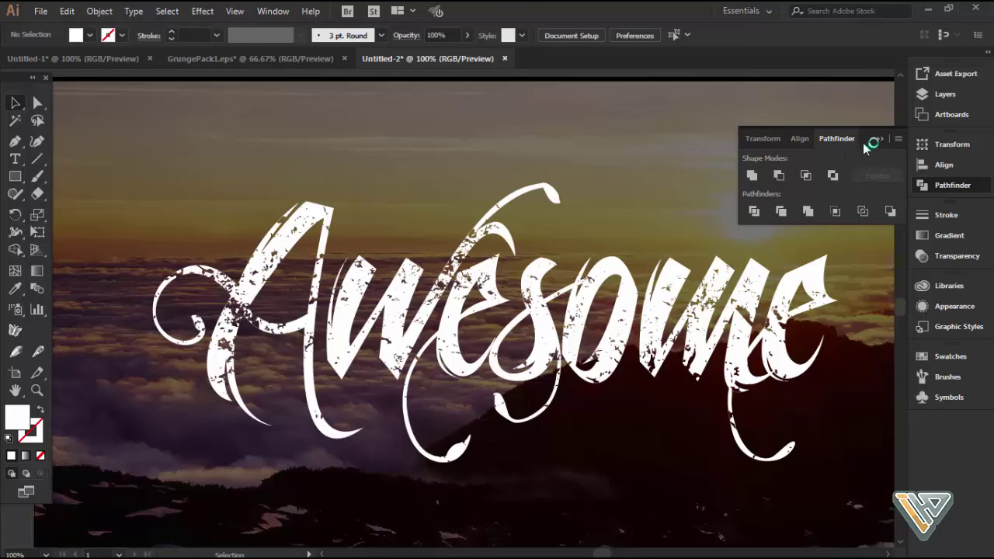
pyautogui.scroll(-3)
pyautogui.press('space')
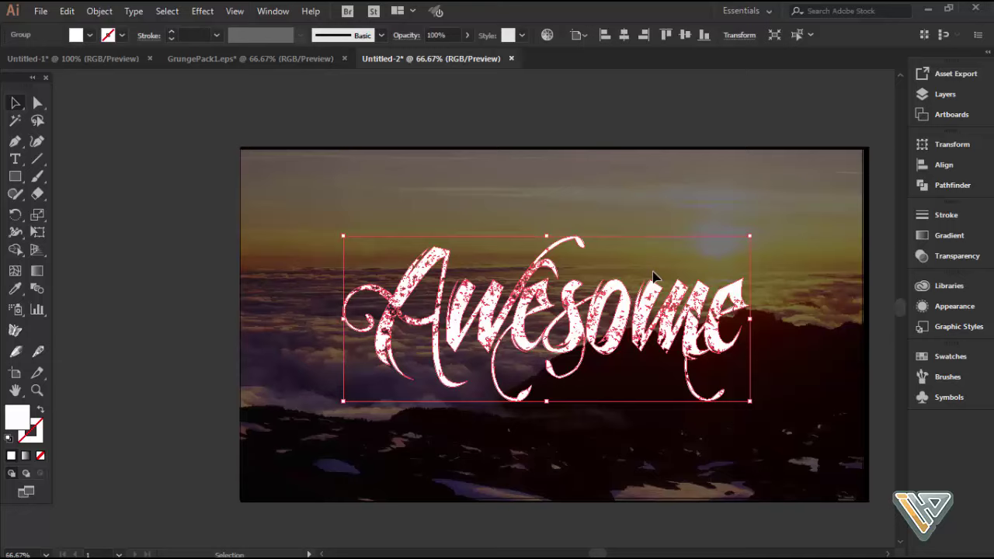
pyautogui.scroll(3)
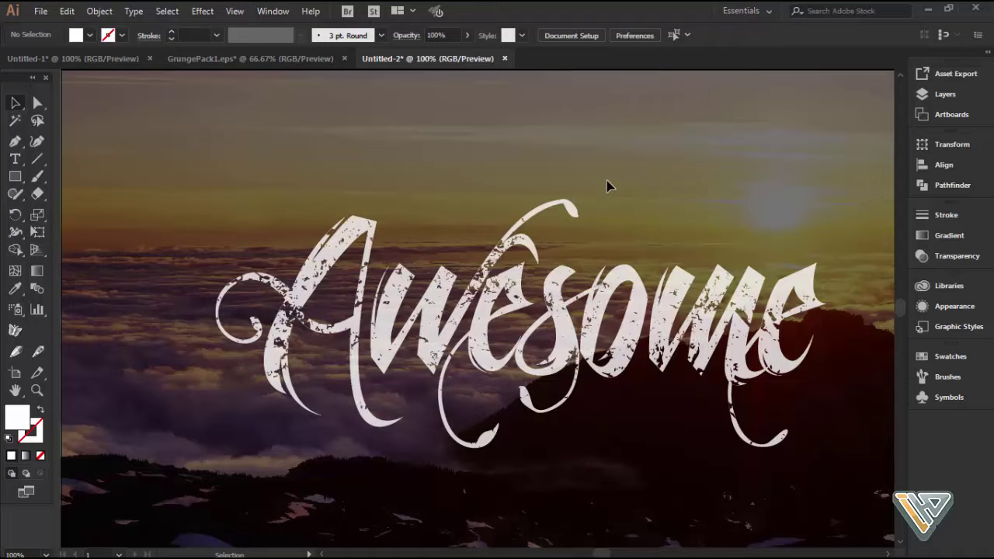
pyautogui.scroll(-3)
pyautogui.press('space')
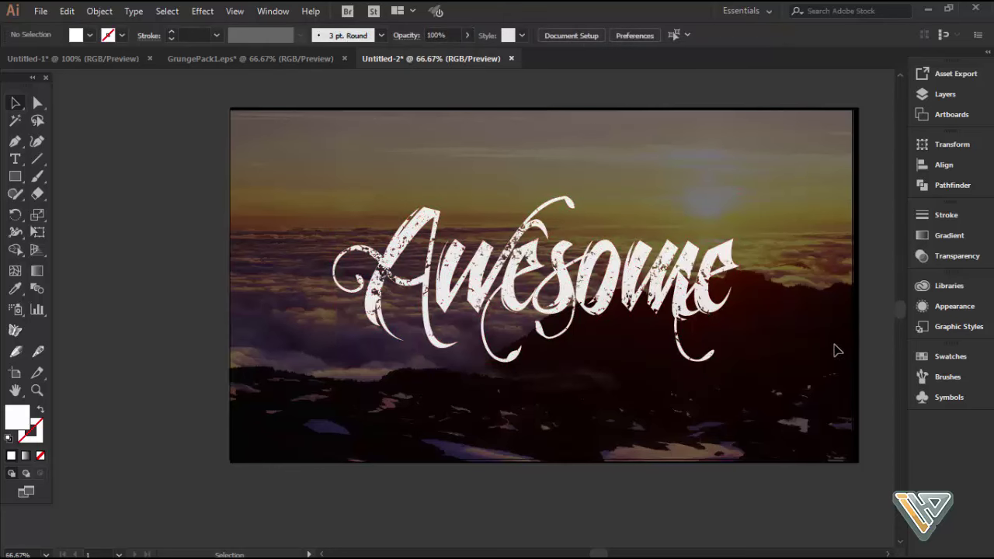
pyautogui.press('F10')
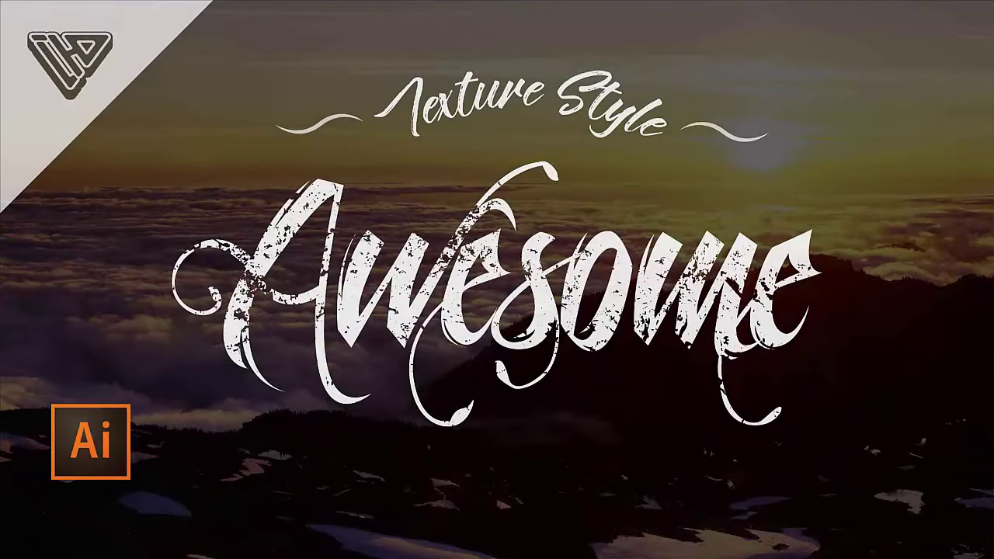